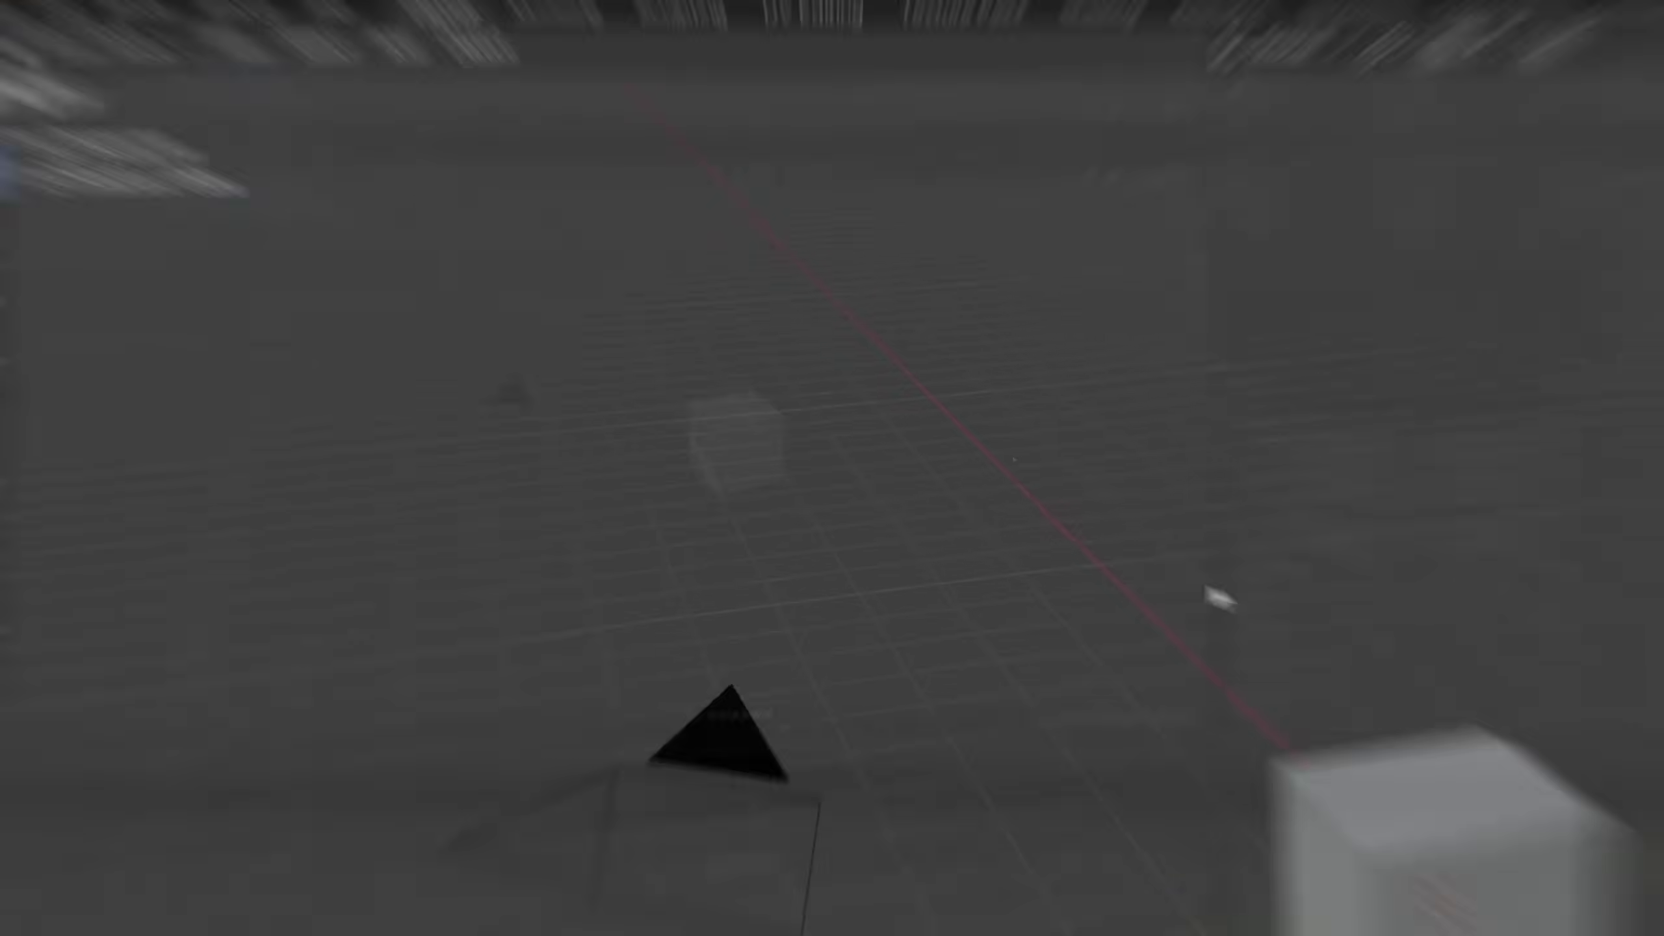
# - Reveal the sidebar (N) to reach the Resin2FDM Lite add-on panel
pyautogui.press('n')
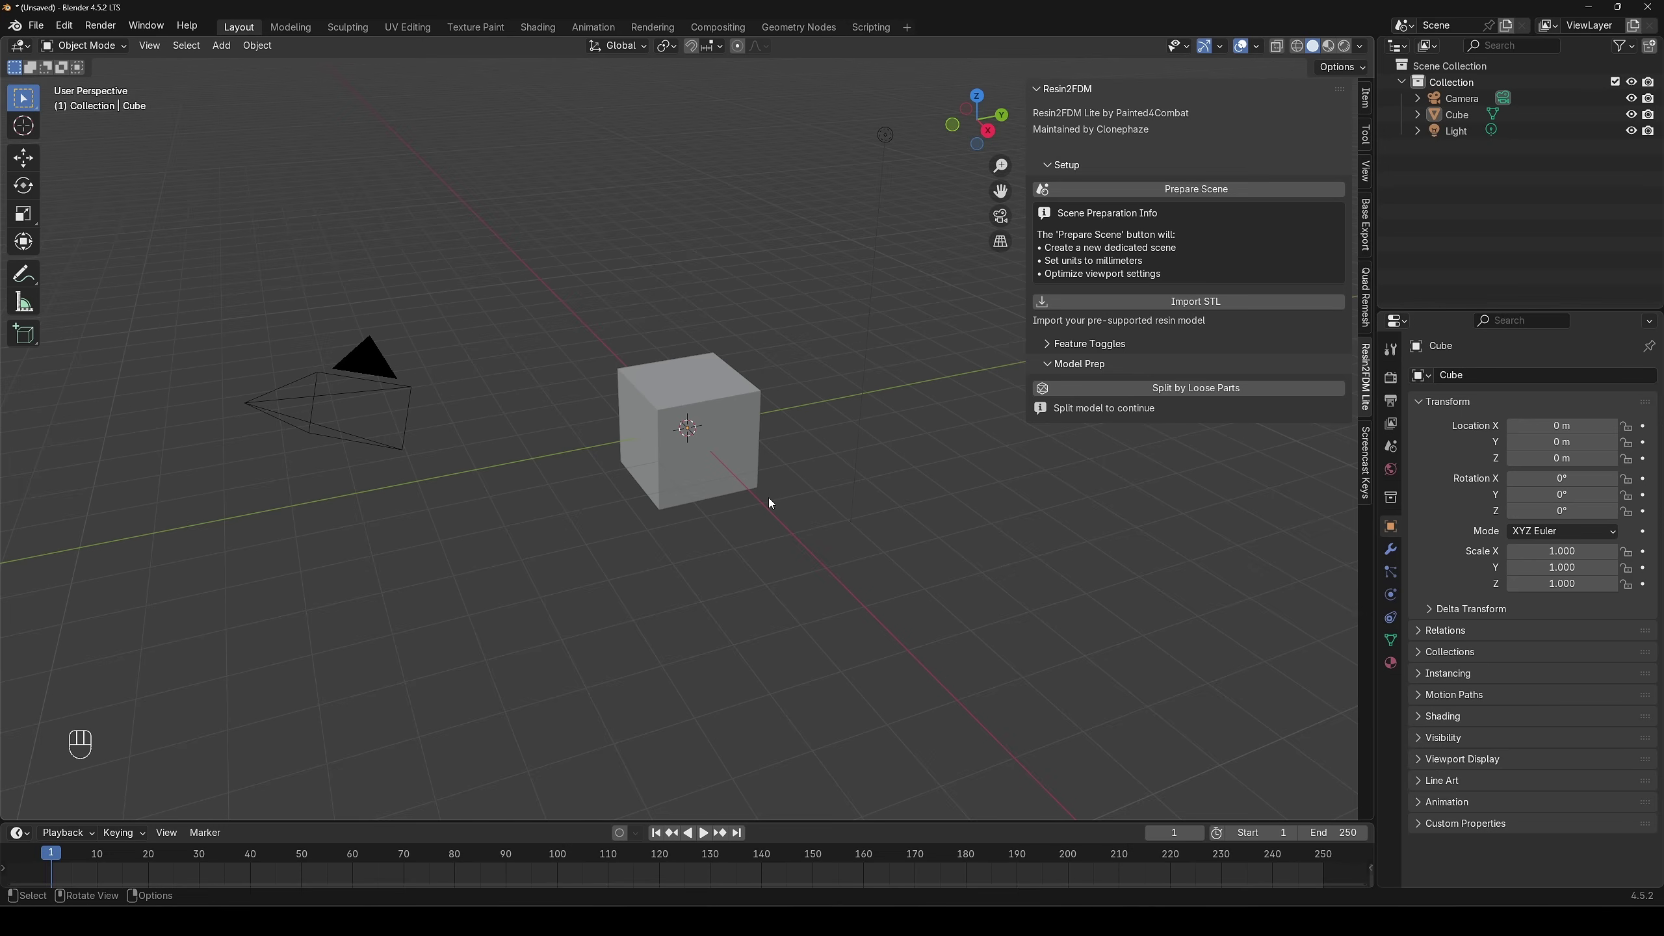
# - Expand Feature Toggles and toggle Open All Menus on, then back off
pyautogui.click(1082, 347)
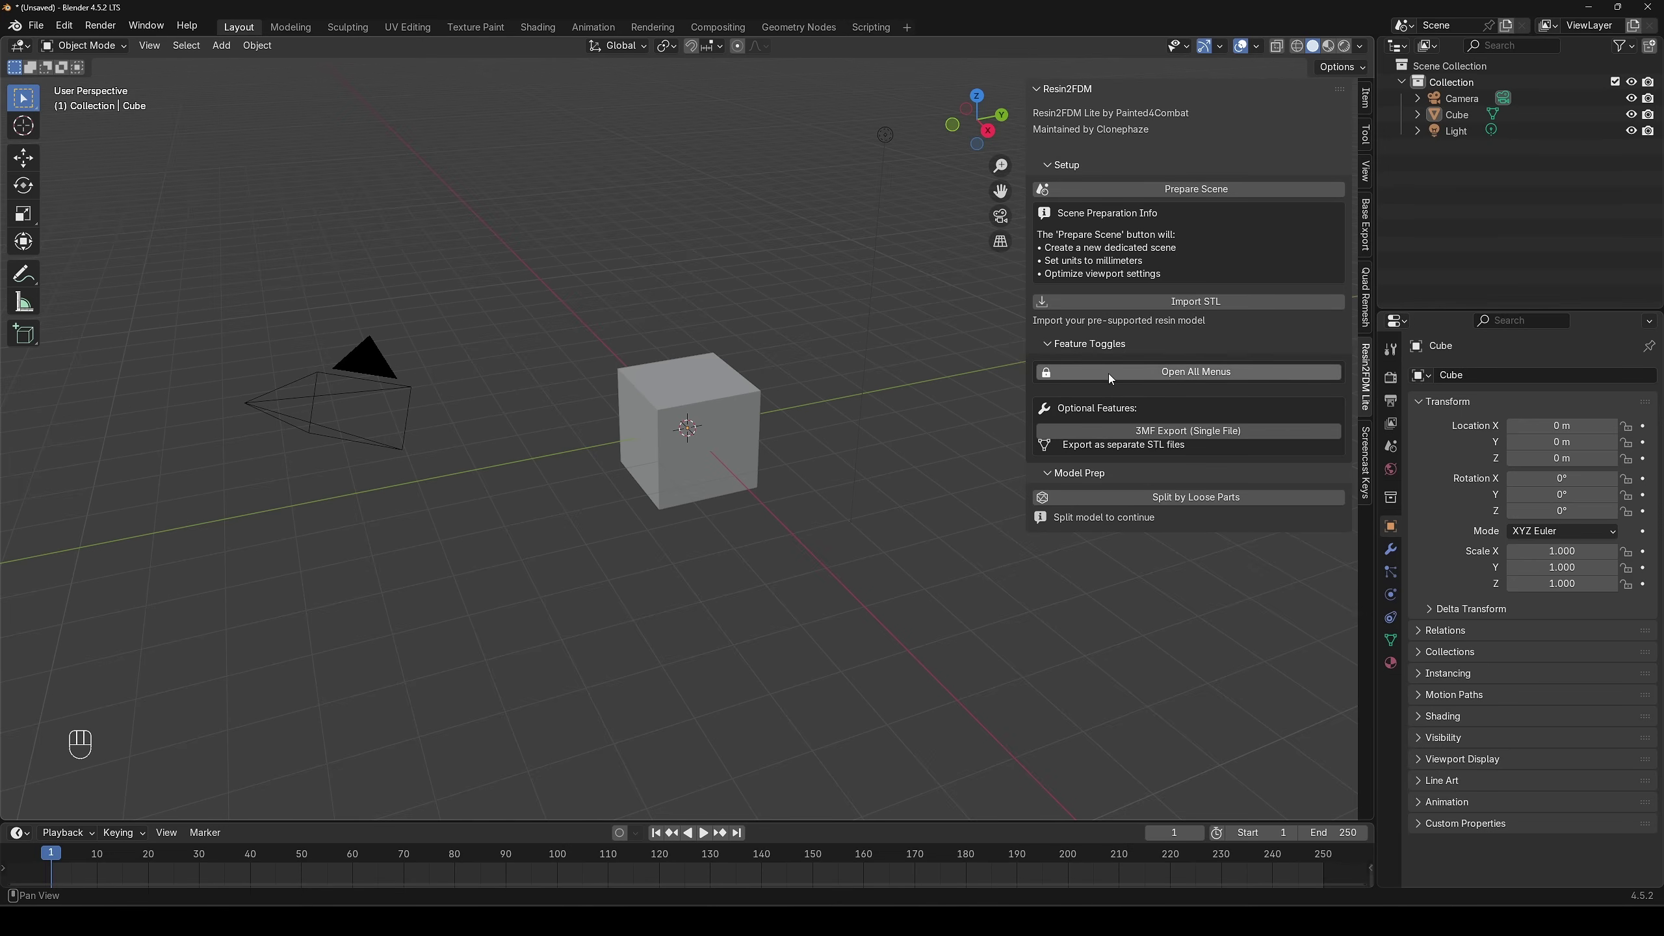
pyautogui.click(1113, 377)
pyautogui.click(1101, 351)
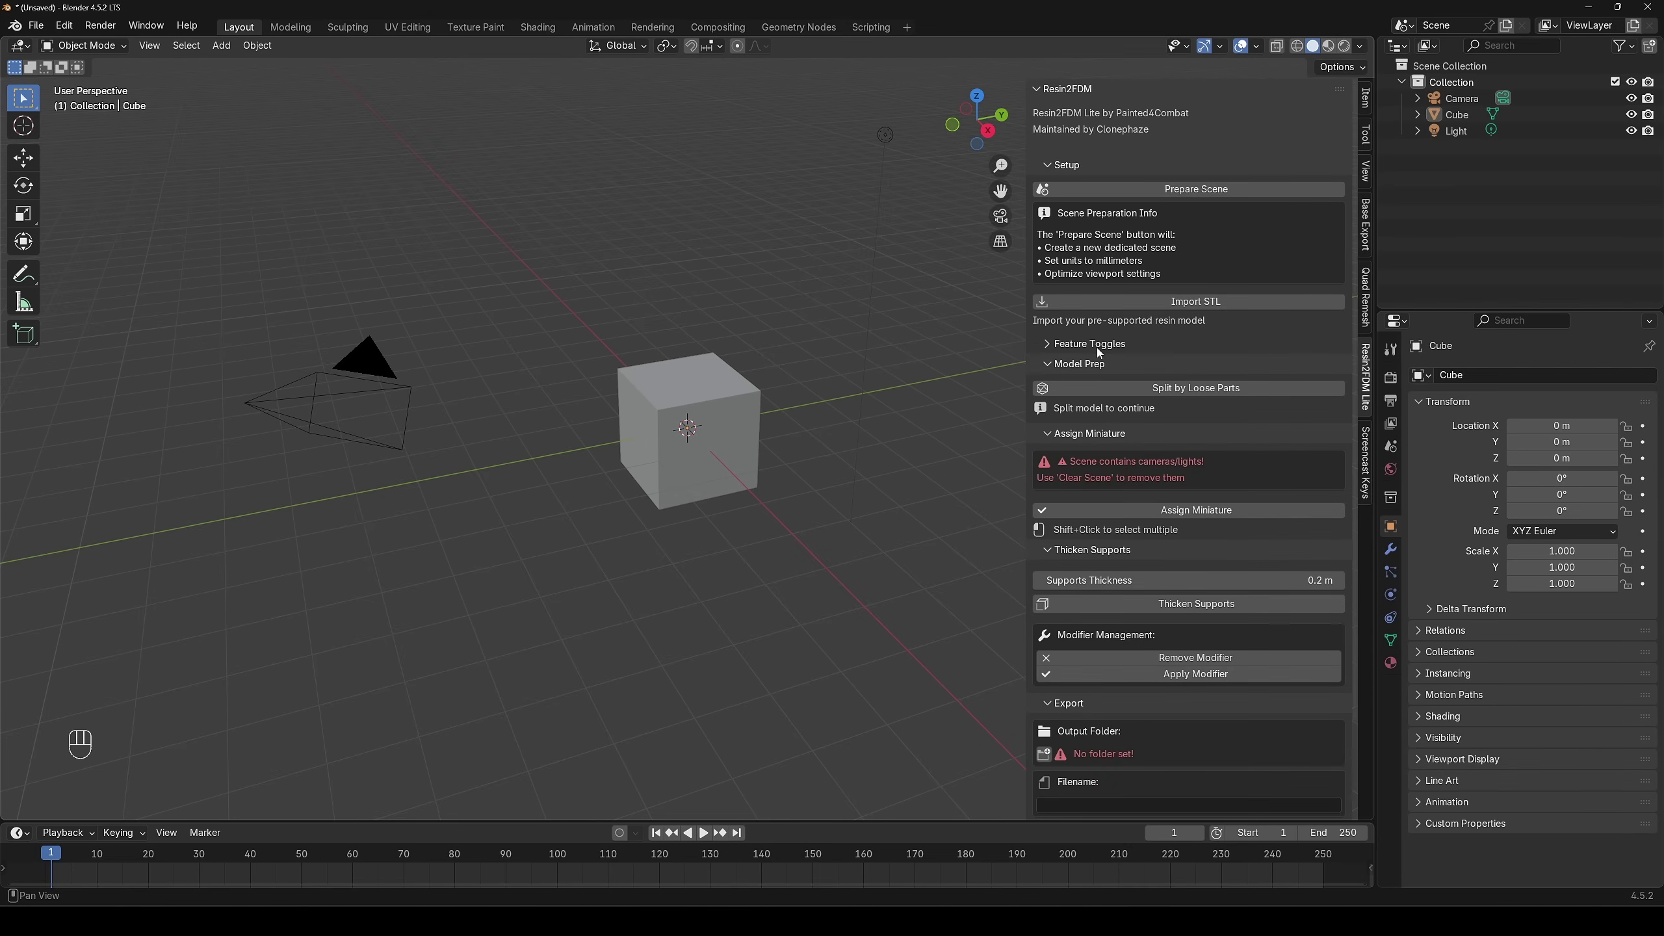
pyautogui.click(1102, 351)
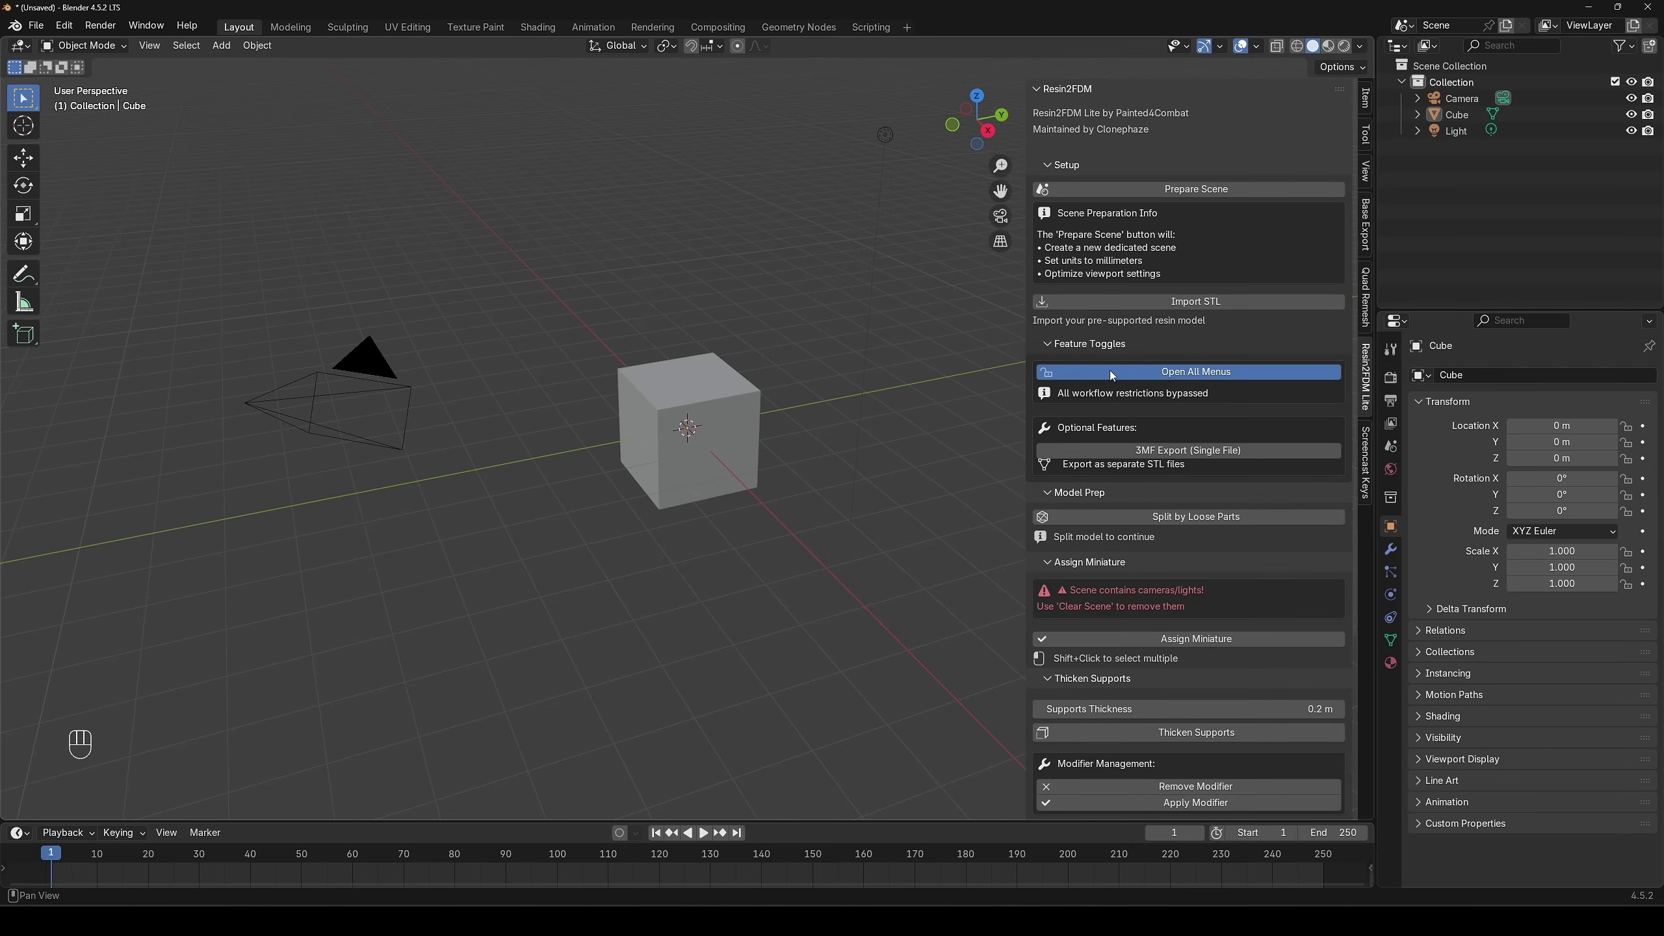
pyautogui.click(1115, 374)
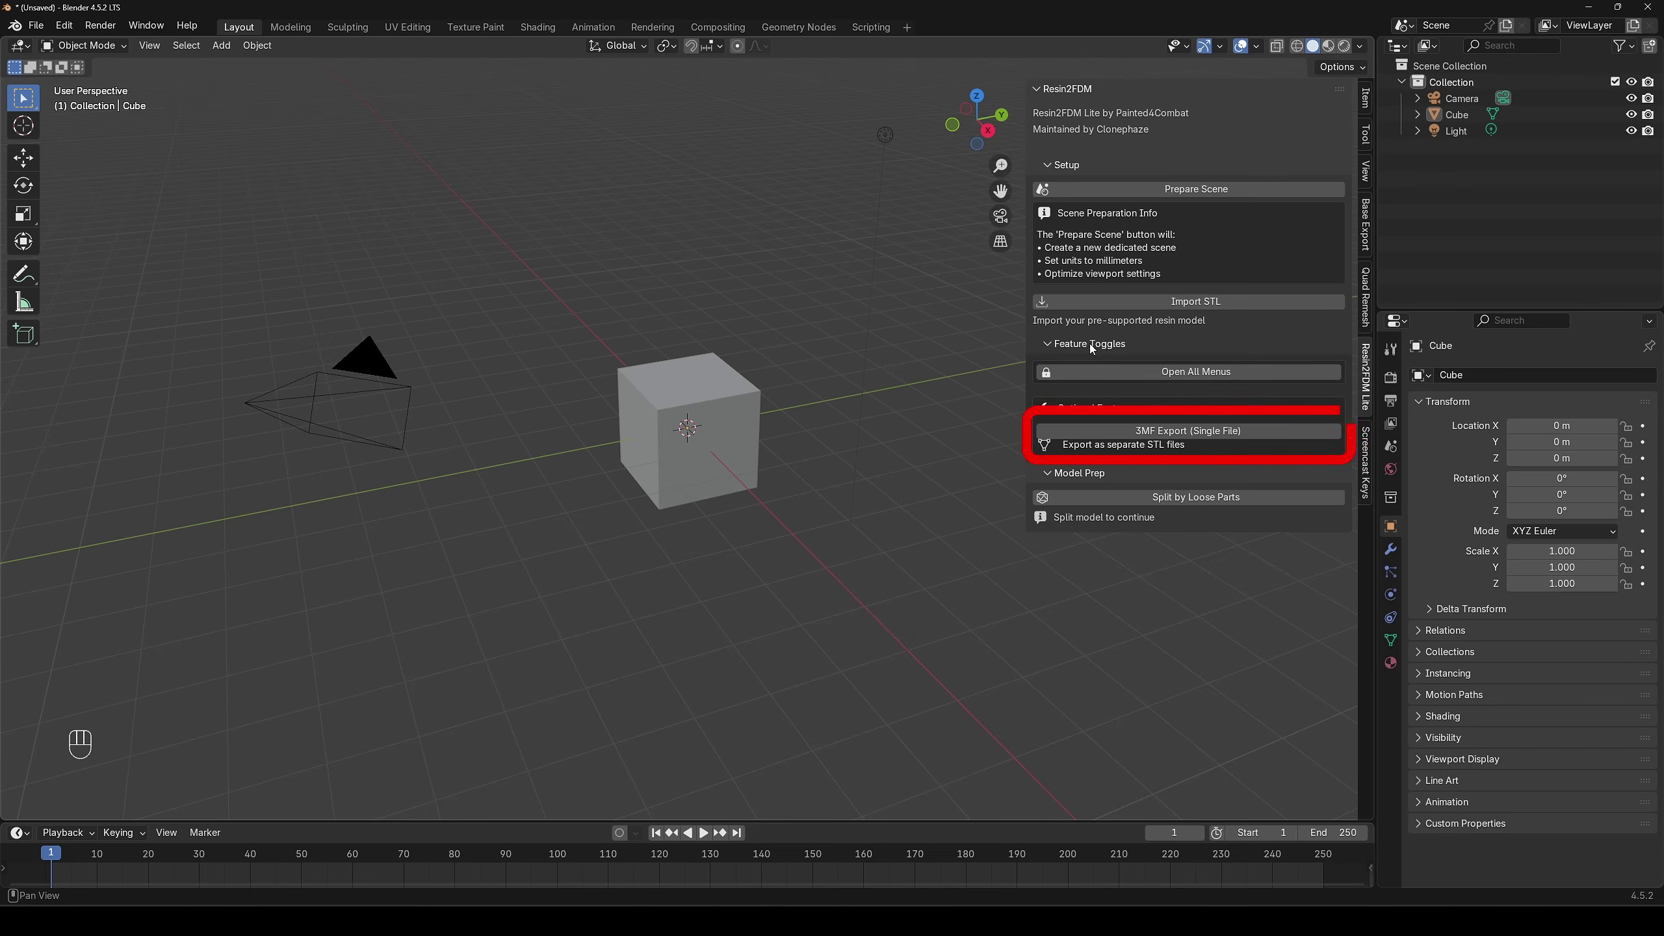
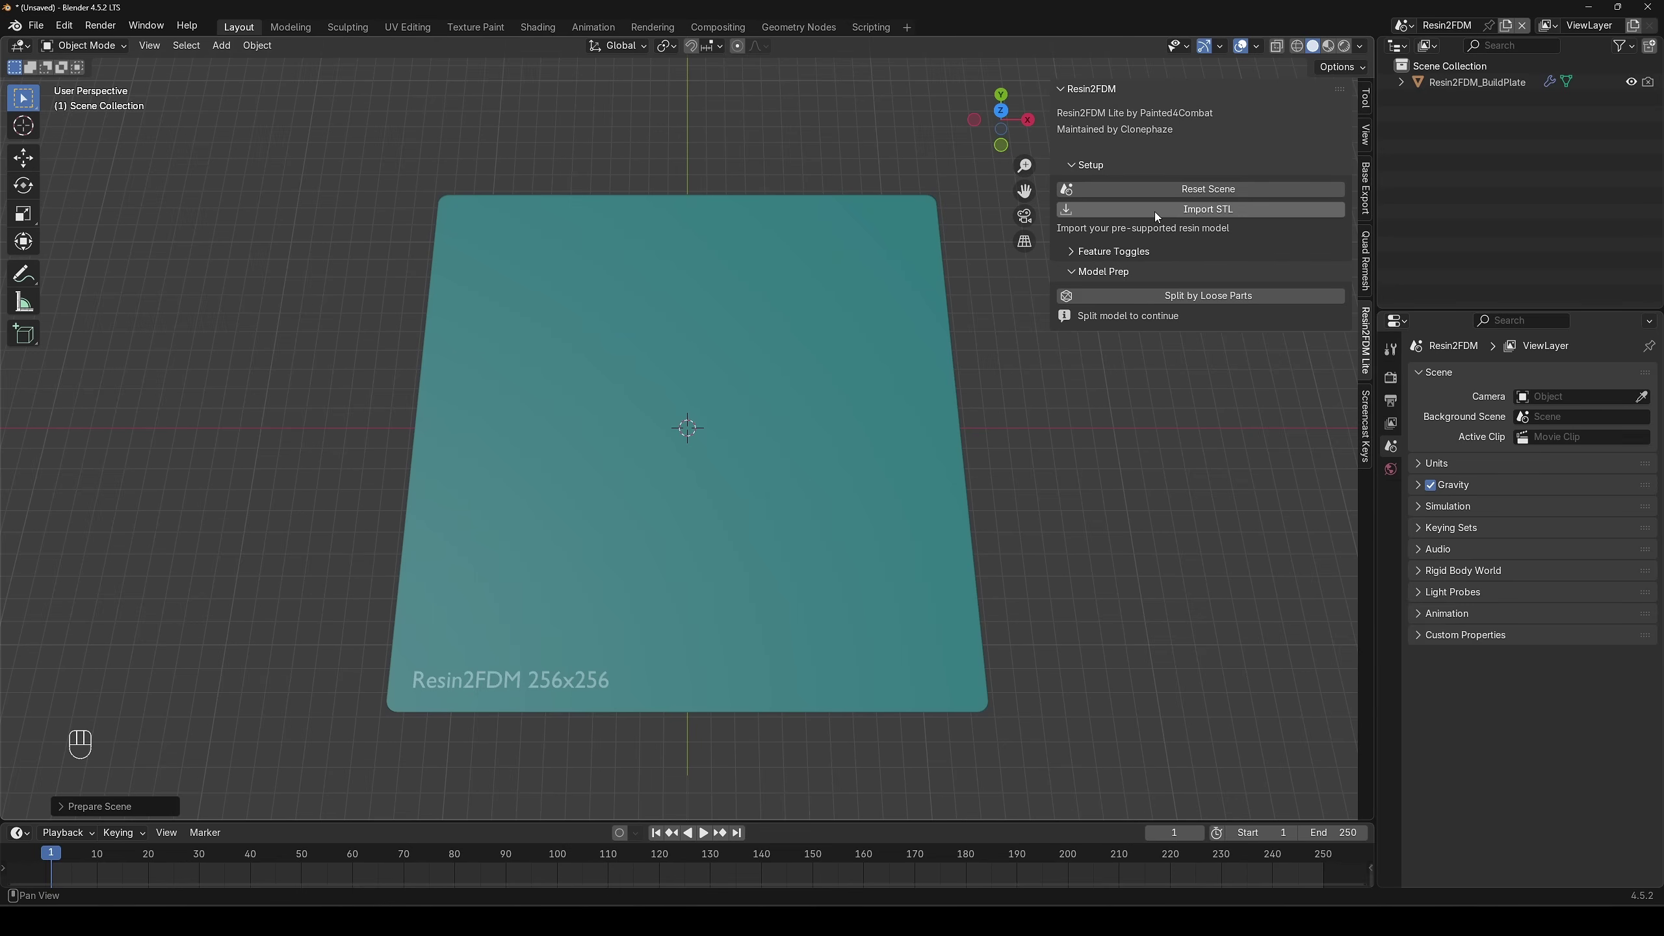
# - Start Import STL to browse for the pre-supported ArcaneKnight miniature file
pyautogui.click(1160, 215)
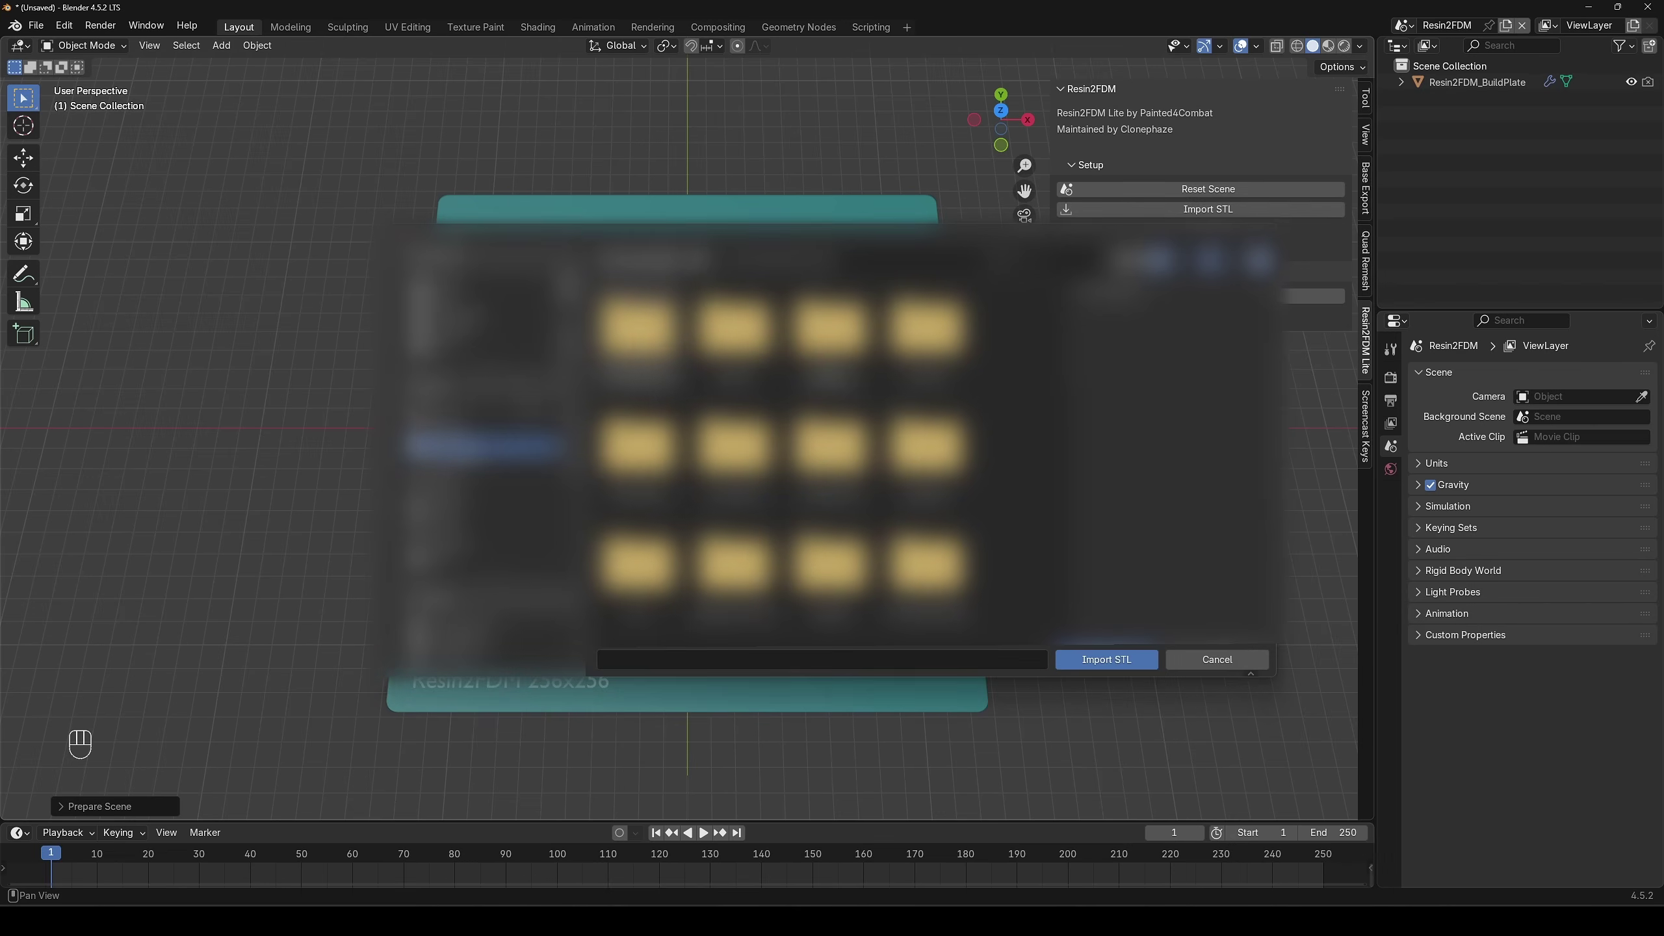
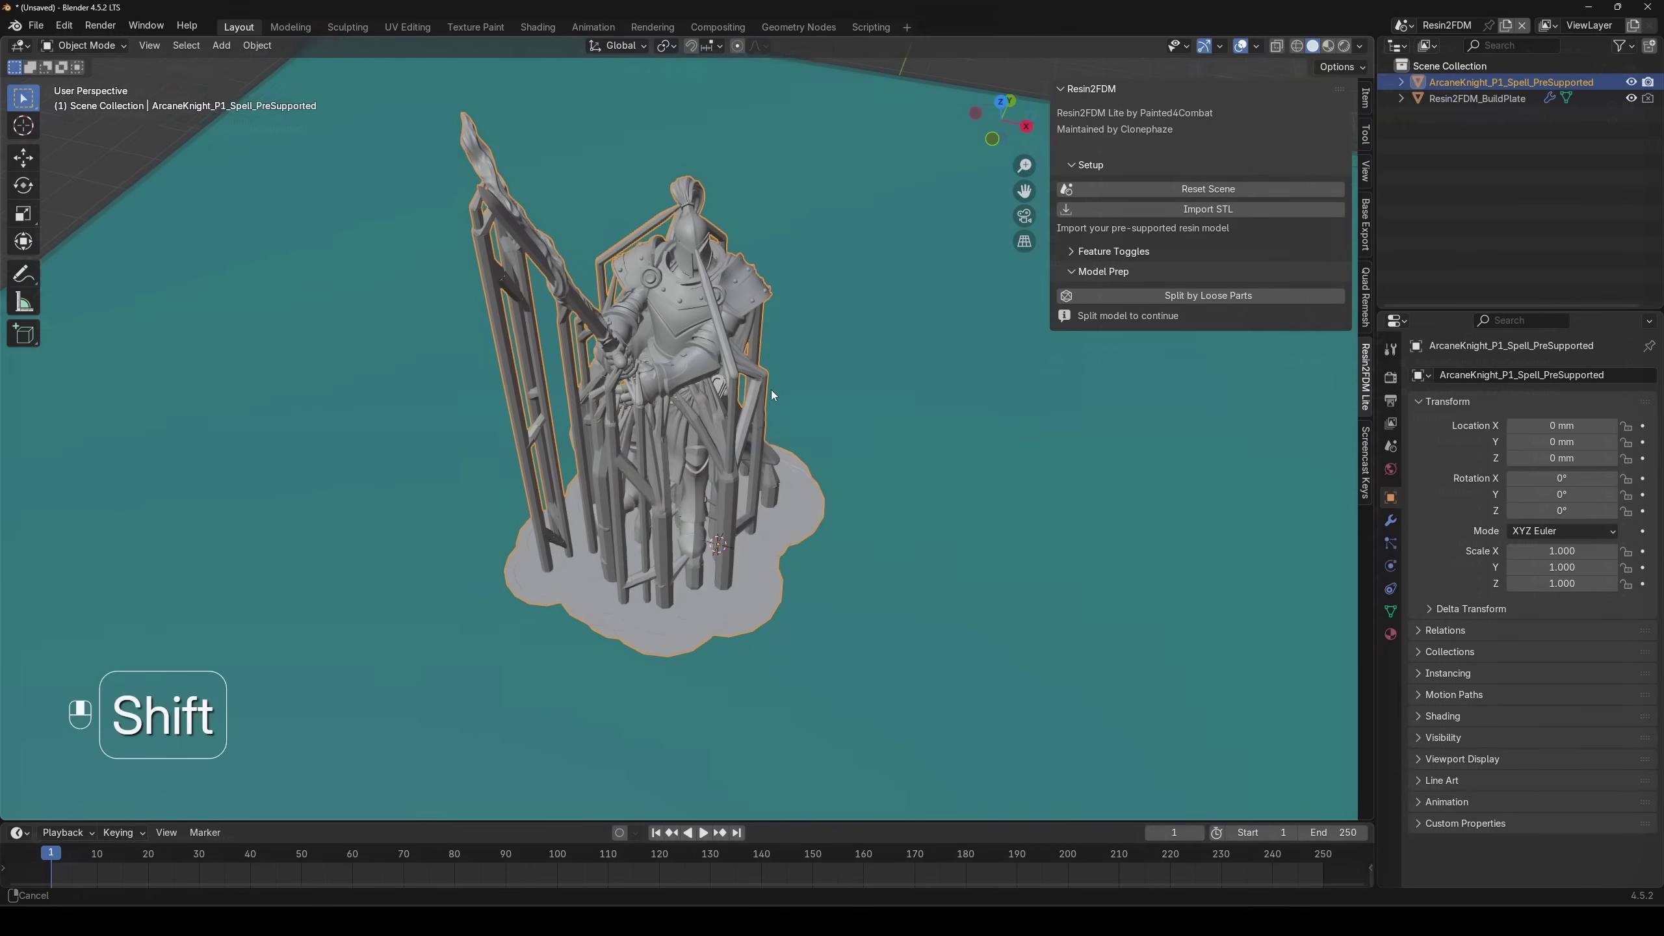
# - Split the imported knight by loose parts and pick the knight figure as the miniature
pyautogui.click(806, 423)
pyautogui.click(1258, 295)
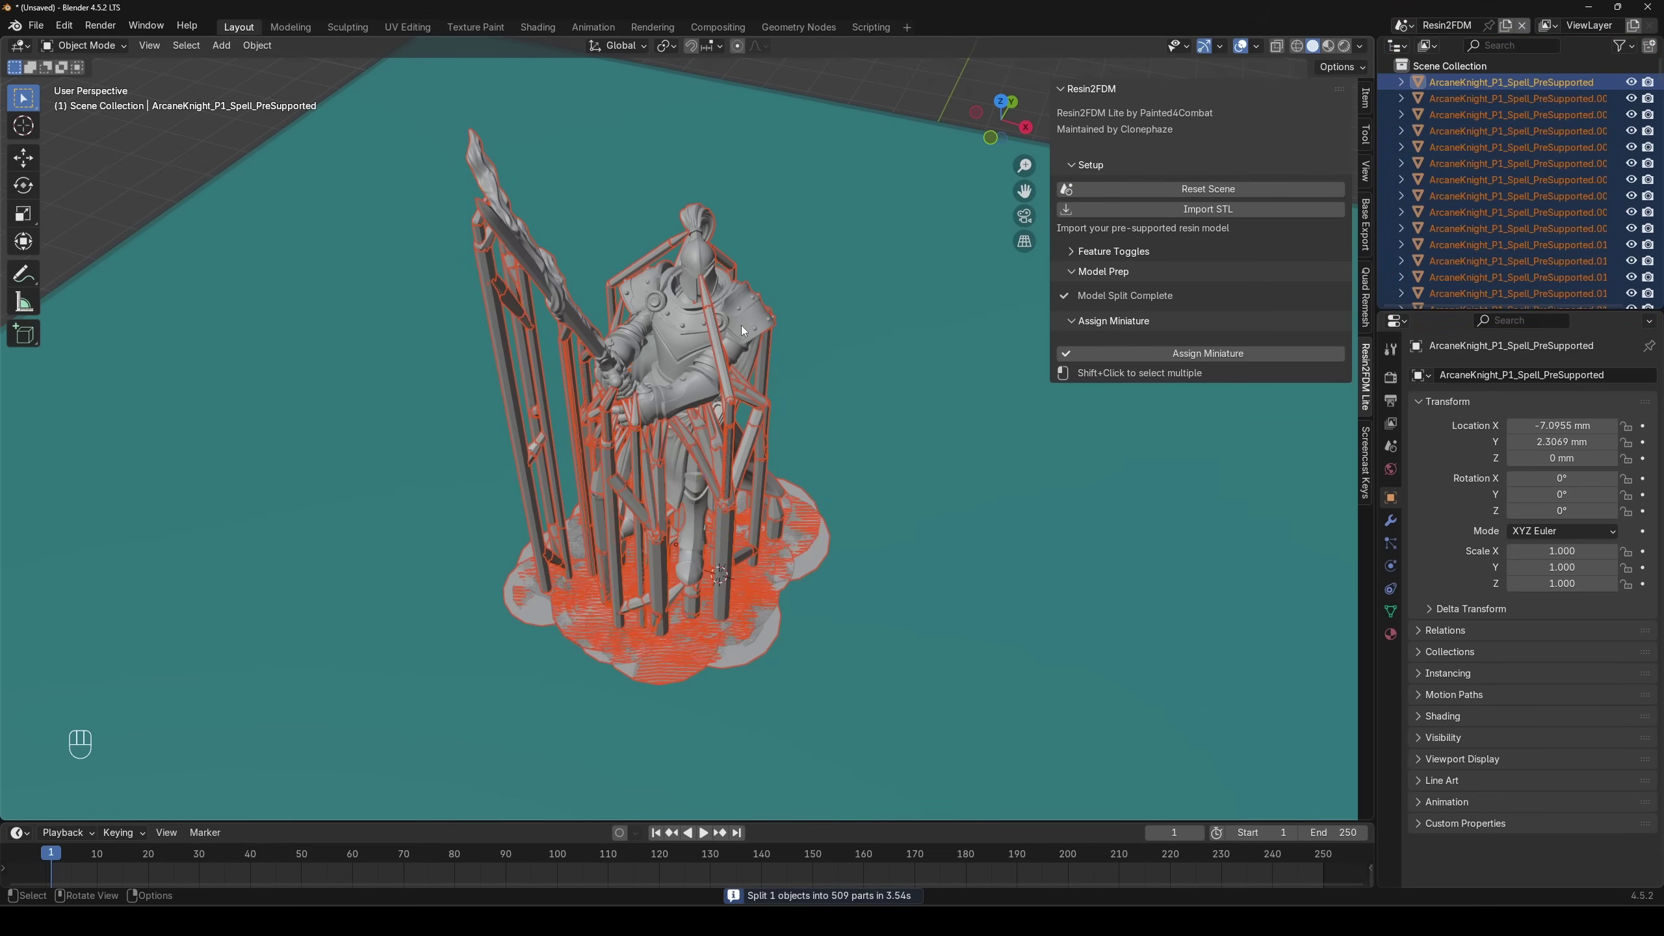
pyautogui.click(746, 328)
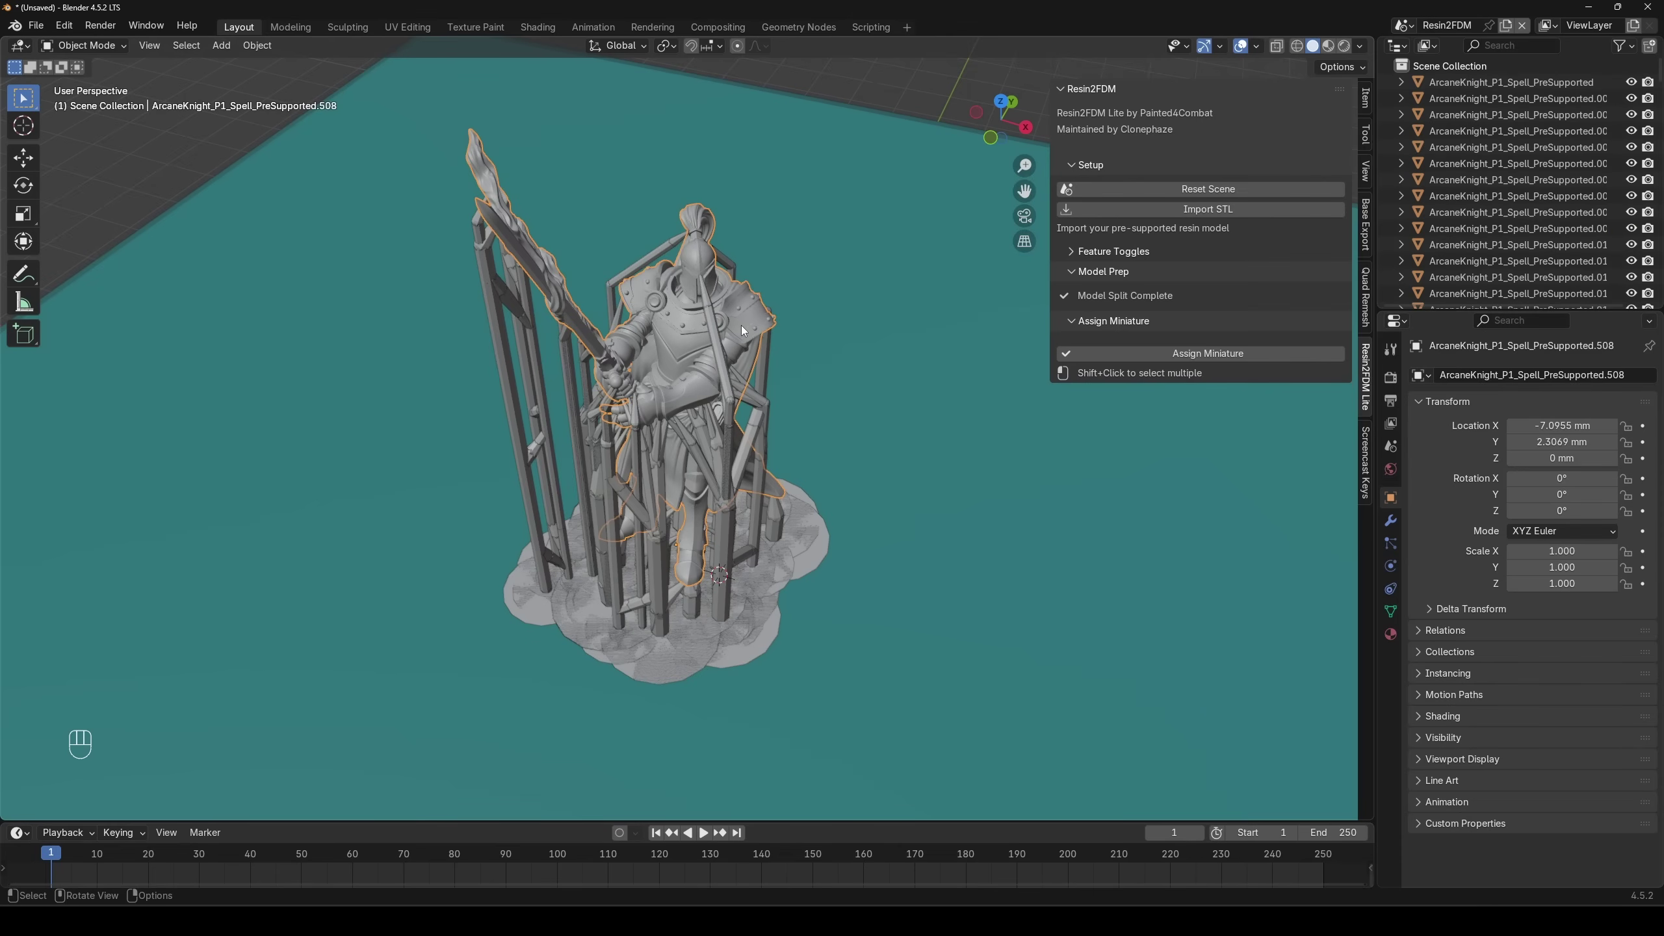
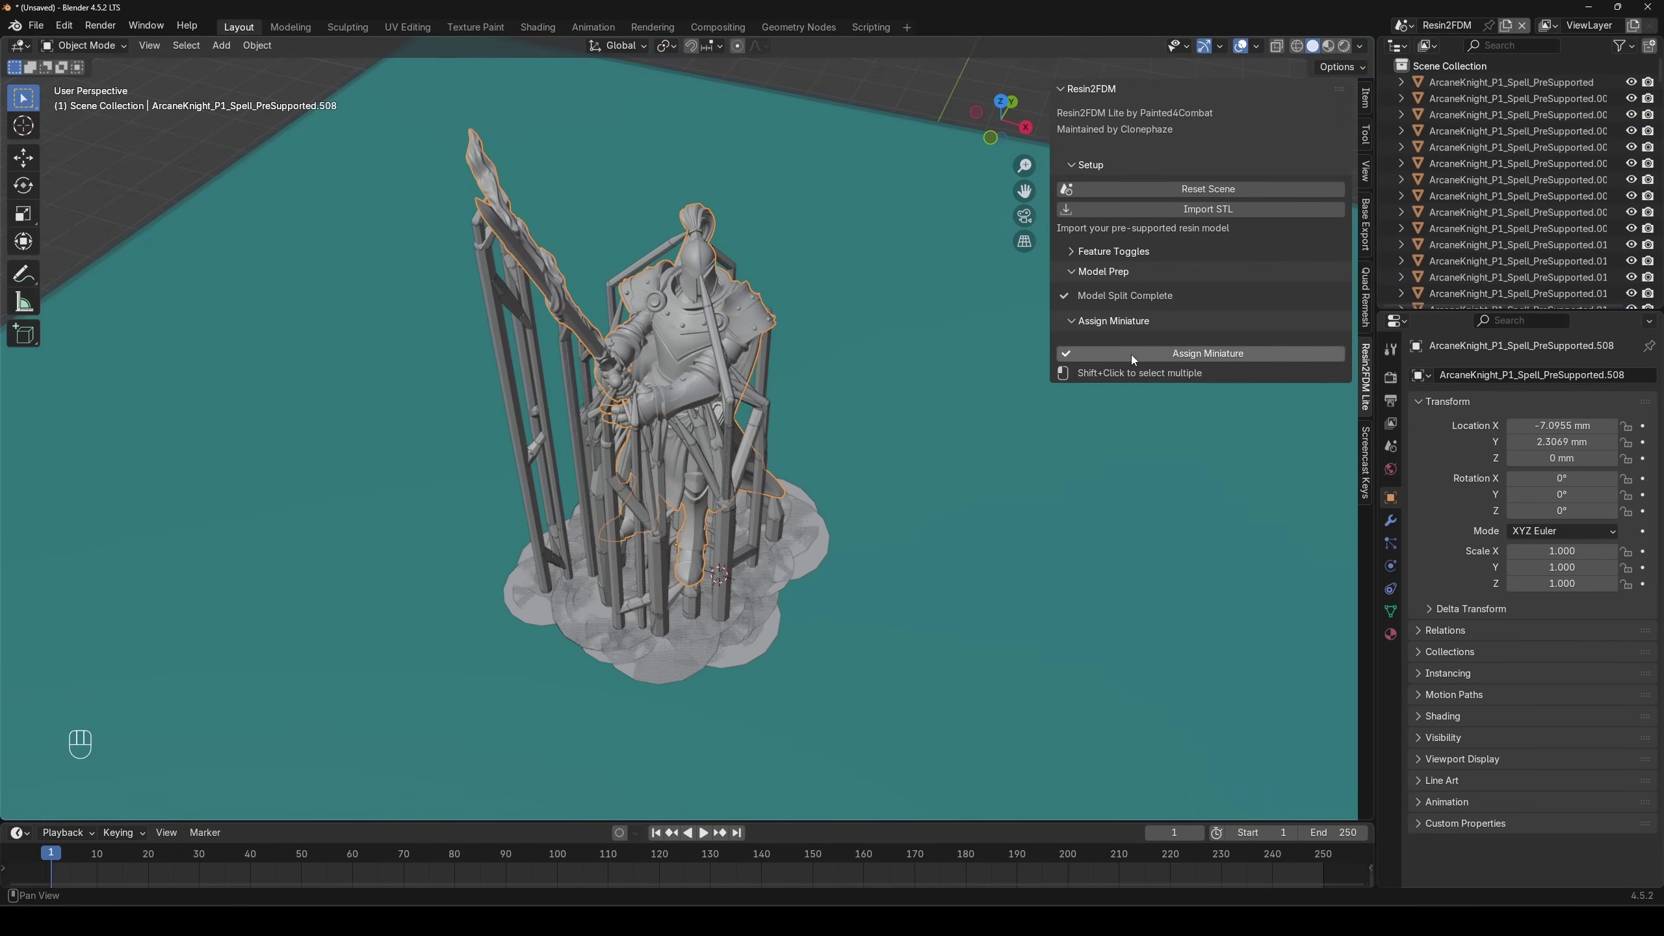
# - Assign the miniature, select SUPPORTS, remove its old solidify modifier and thicken at 0.16 mm
pyautogui.click(1136, 358)
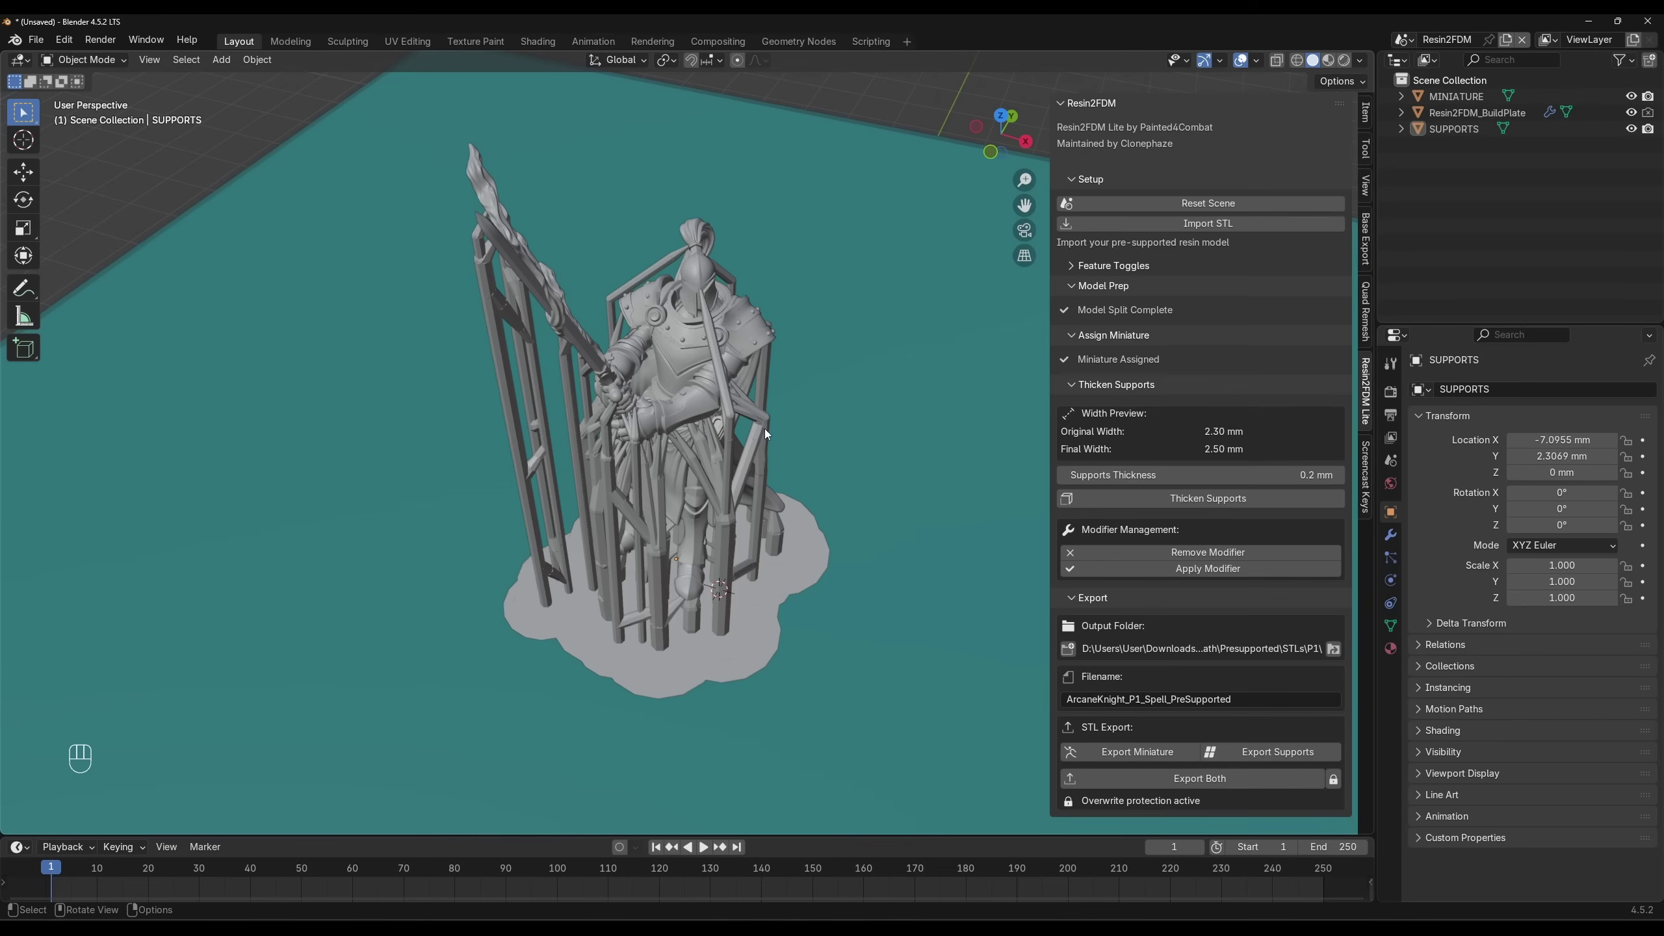
pyautogui.click(769, 432)
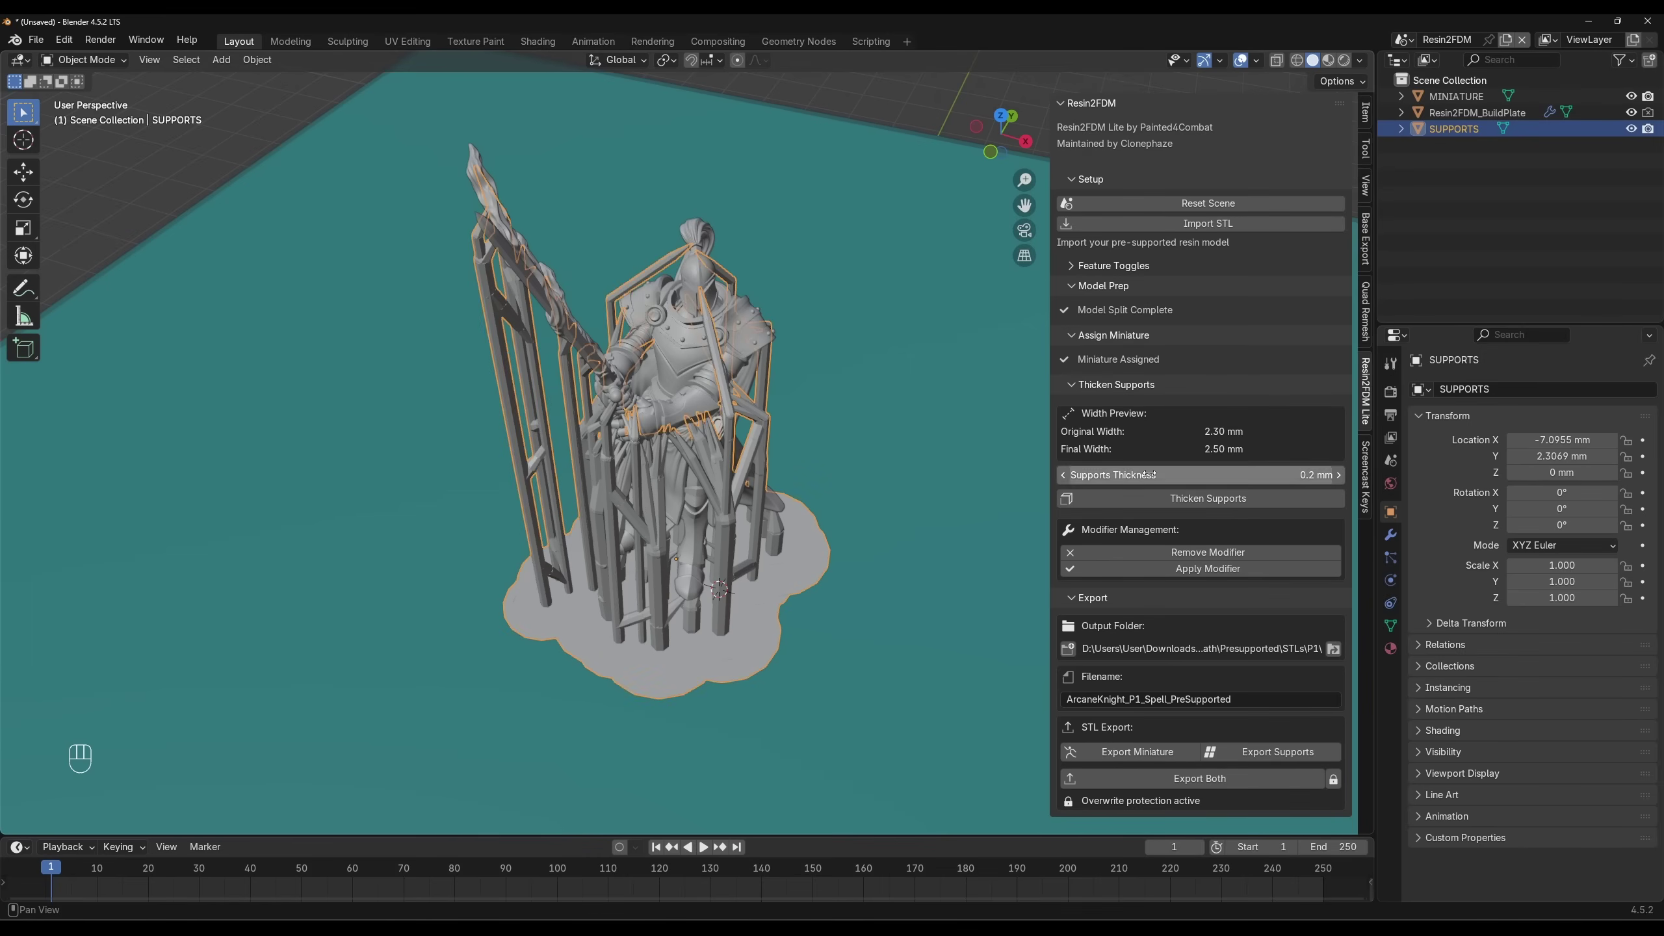
pyautogui.click(973, 450)
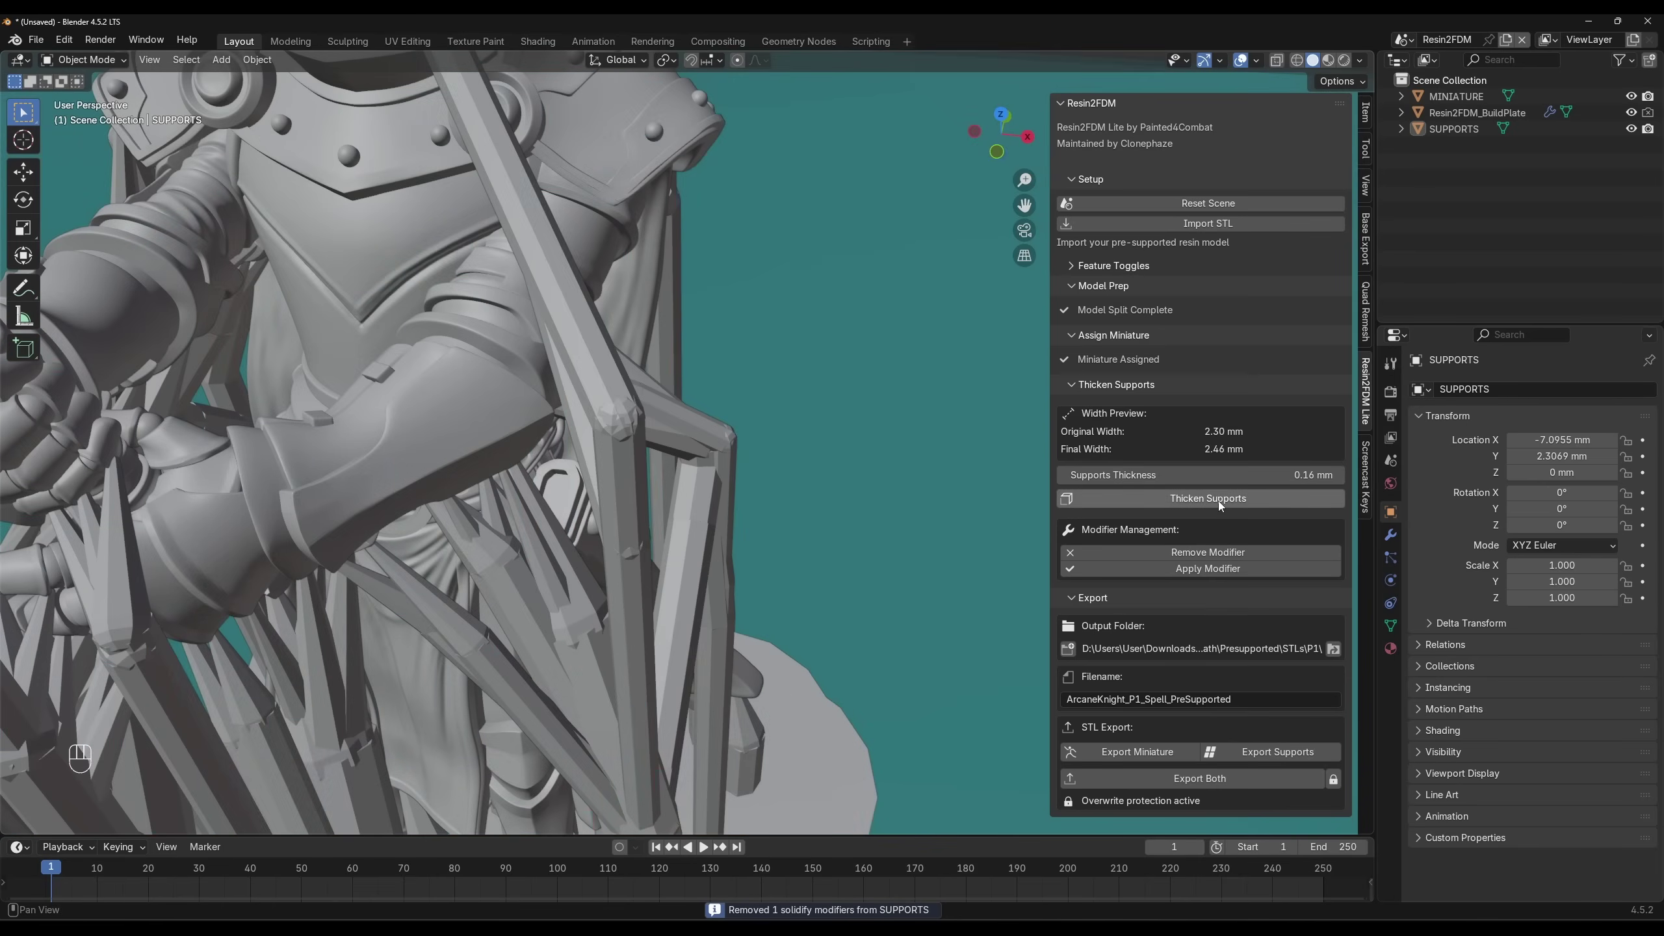
pyautogui.click(1223, 505)
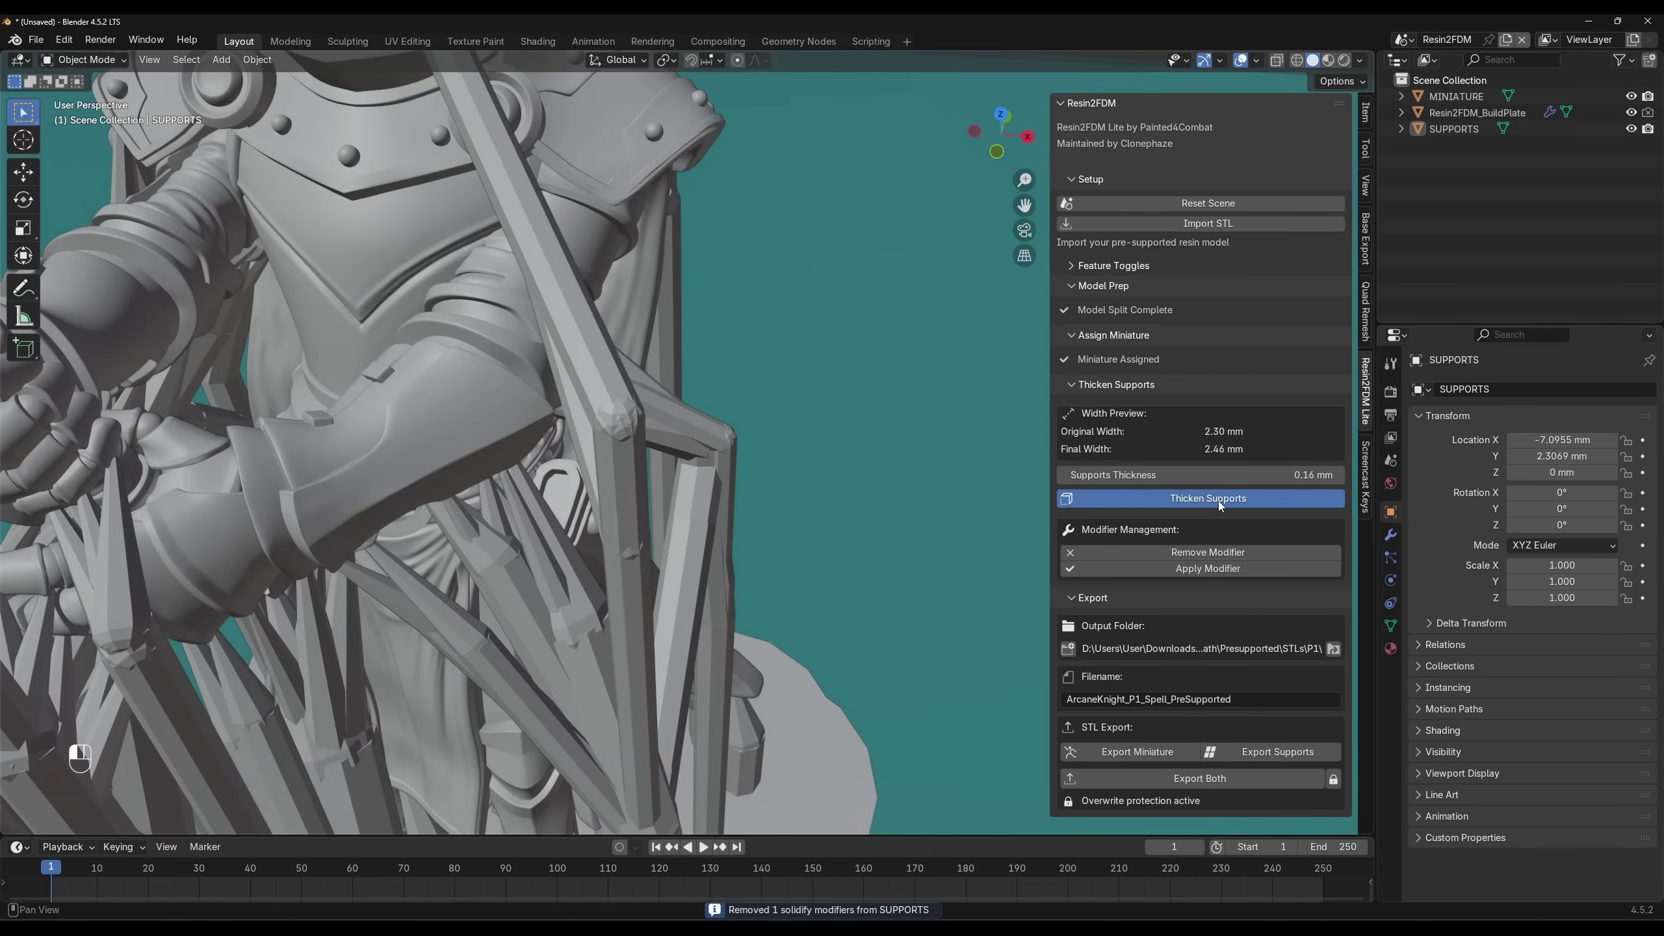
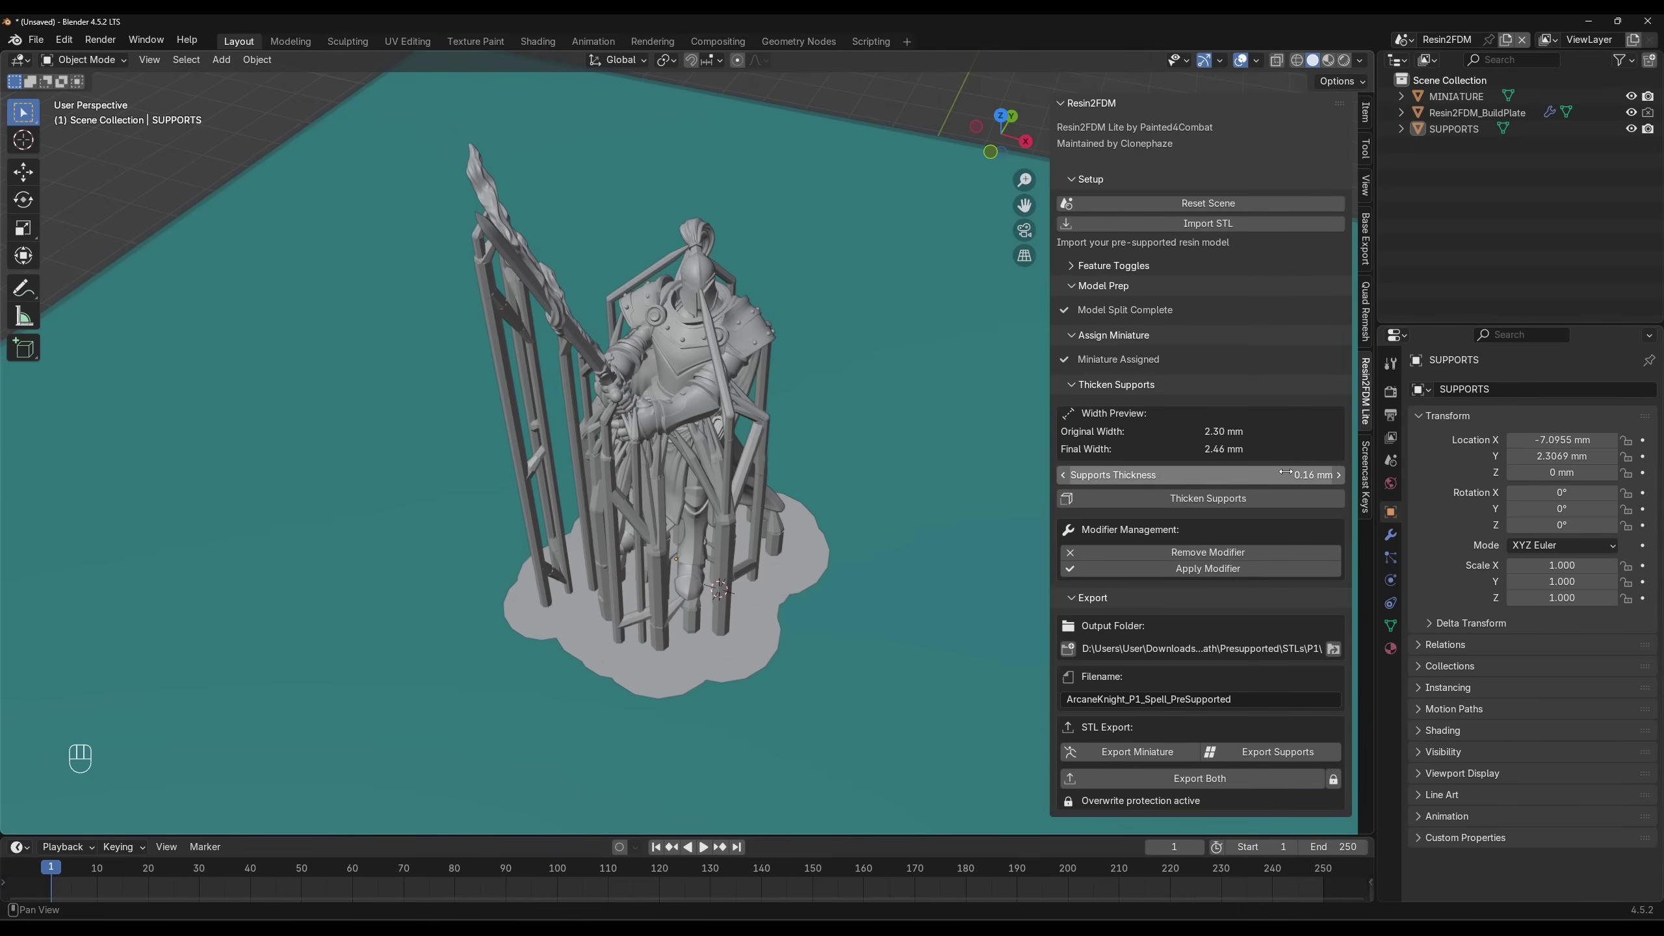
# - Inspect the thickened supports from several angles, then apply the modifier, raising the model 0.07 mm
pyautogui.click(1215, 505)
pyautogui.moveTo(855, 431); pyautogui.dragTo(802, 467)
pyautogui.middleClick(810, 466)
pyautogui.moveTo(846, 449); pyautogui.dragTo(737, 501)
pyautogui.click(1238, 553)
pyautogui.click(1223, 504)
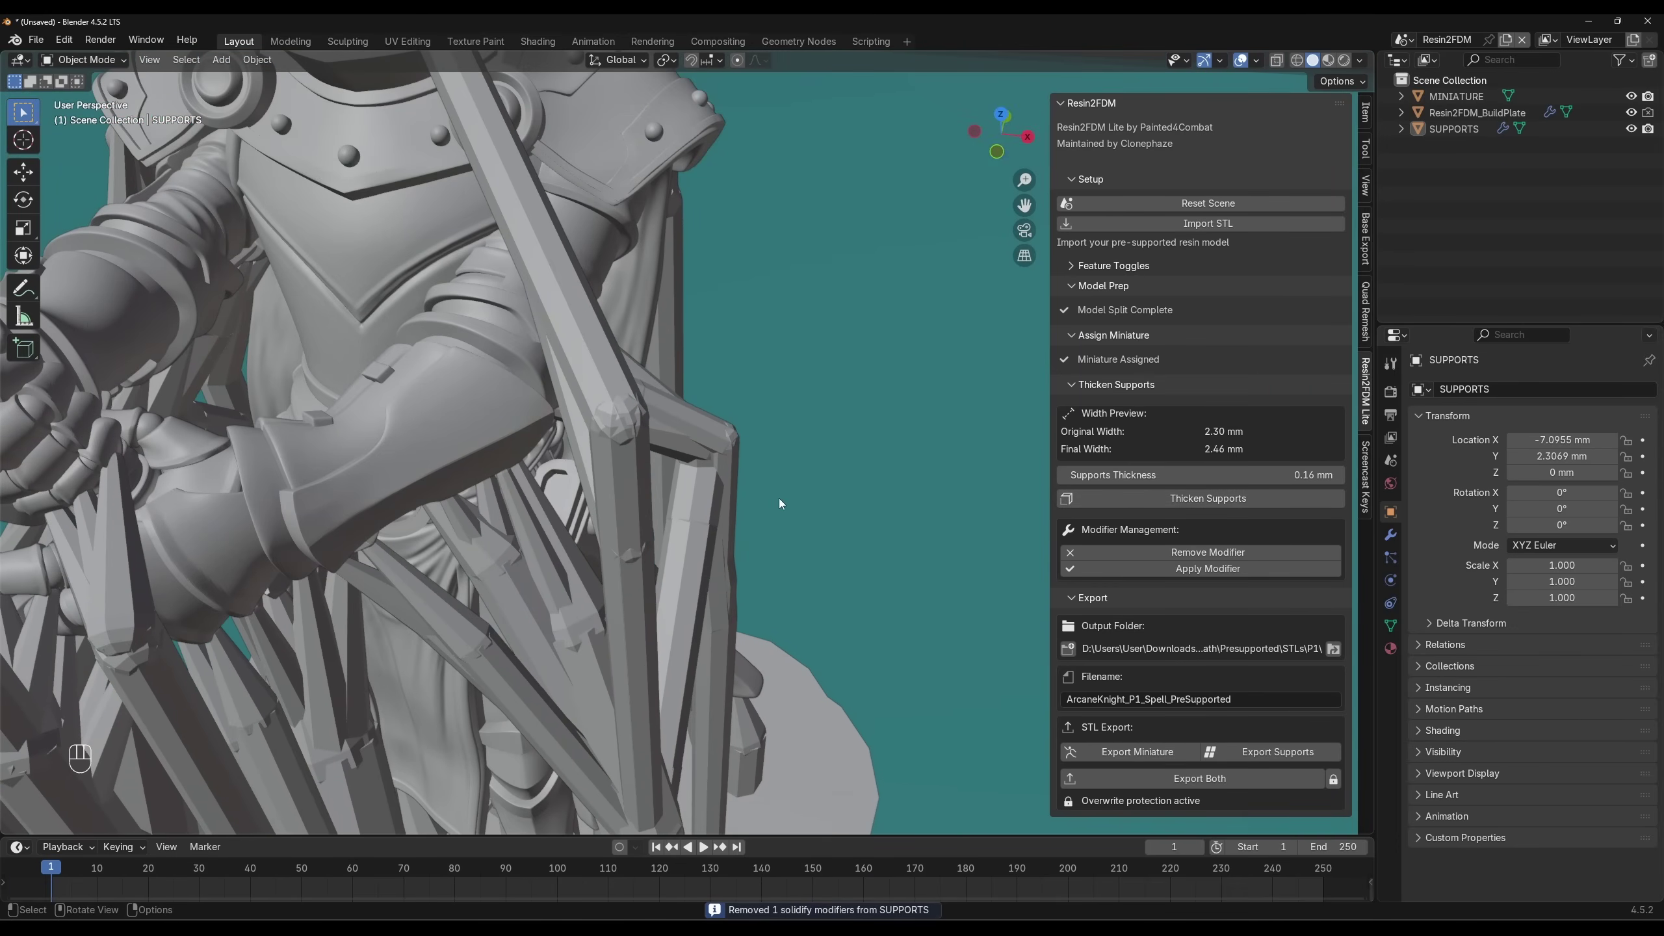
pyautogui.moveTo(789, 507); pyautogui.dragTo(769, 502)
pyautogui.moveTo(771, 506); pyautogui.dragTo(800, 513)
pyautogui.middleClick(802, 511)
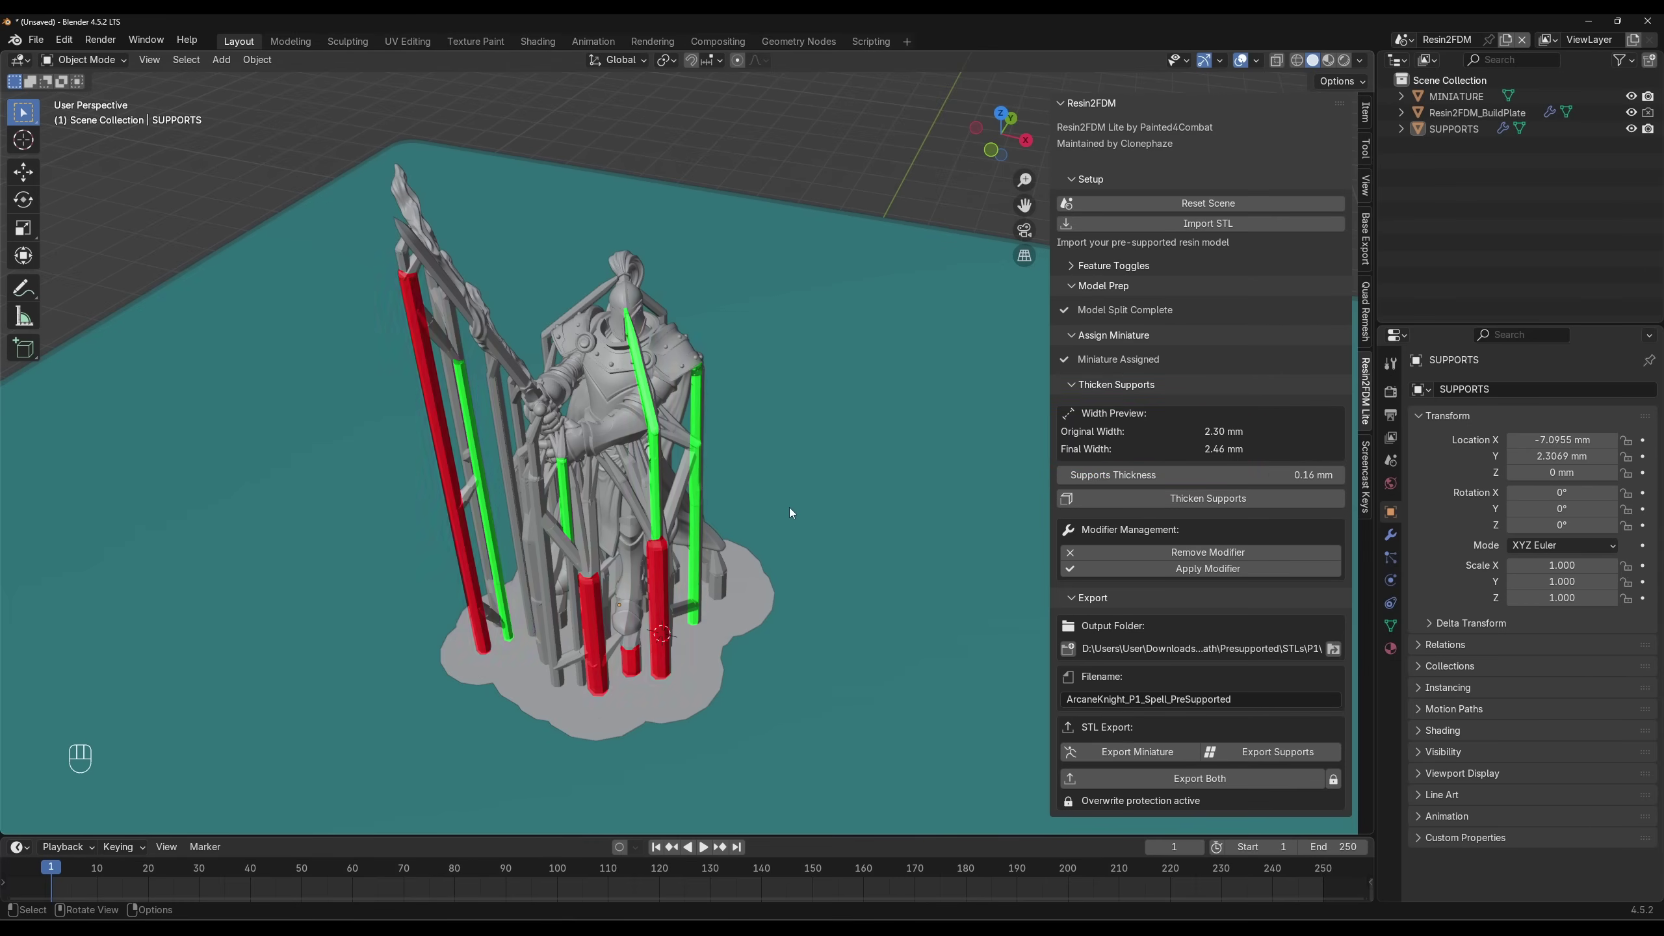
pyautogui.click(1223, 504)
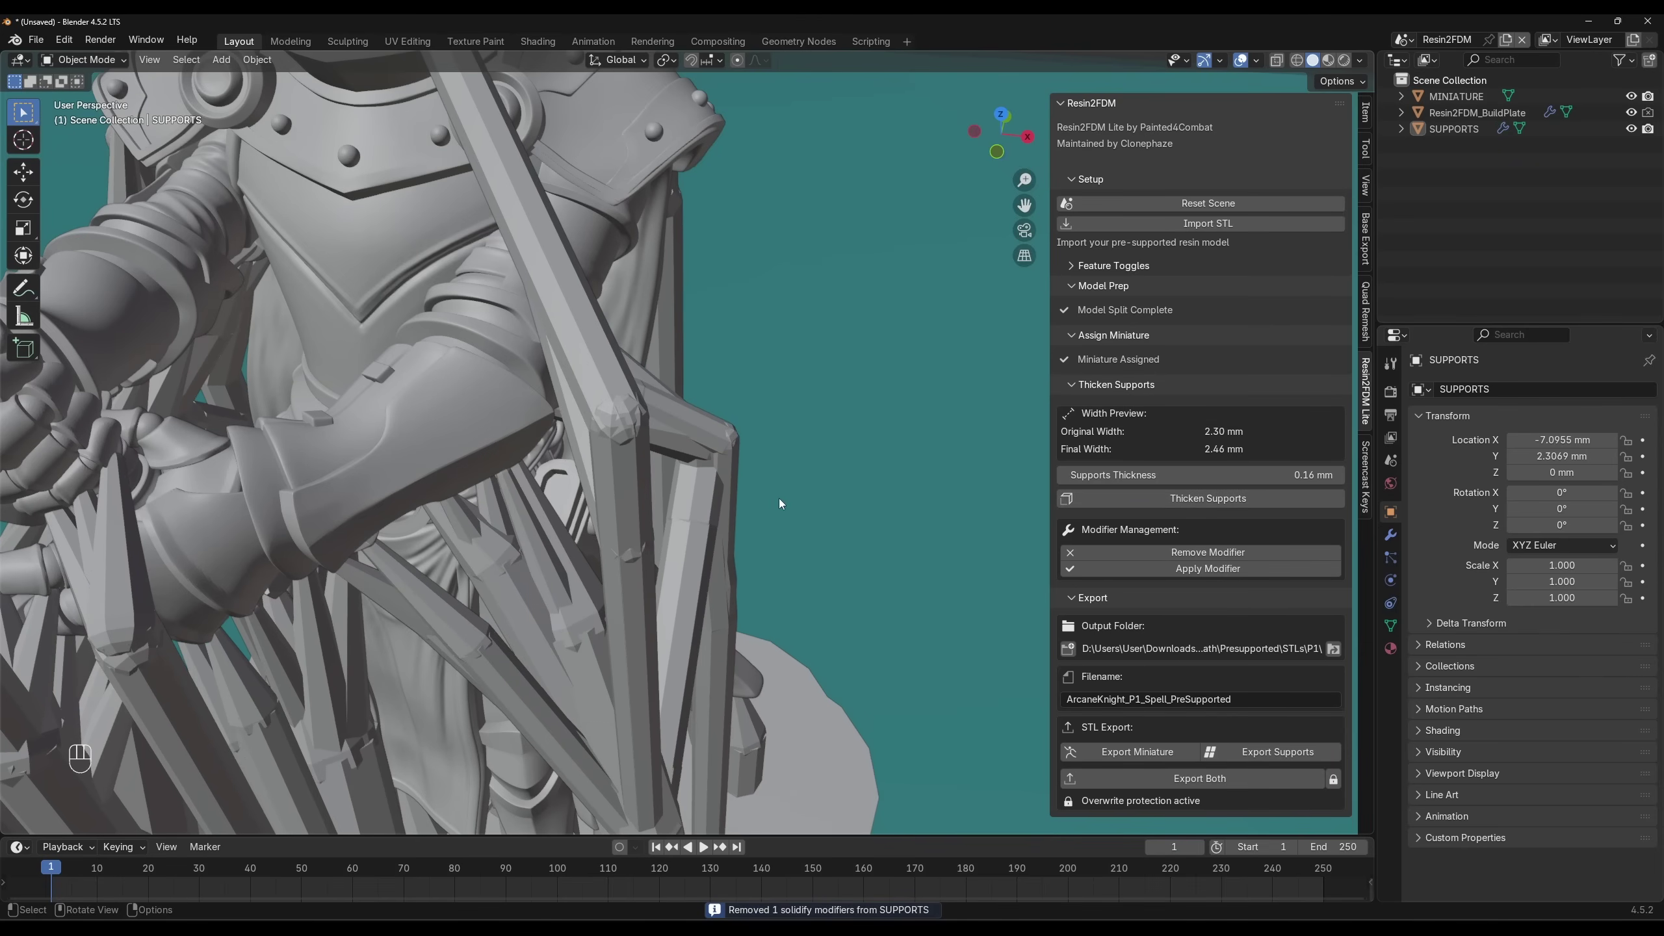
pyautogui.moveTo(788, 507); pyautogui.dragTo(769, 502)
pyautogui.moveTo(772, 507); pyautogui.dragTo(800, 513)
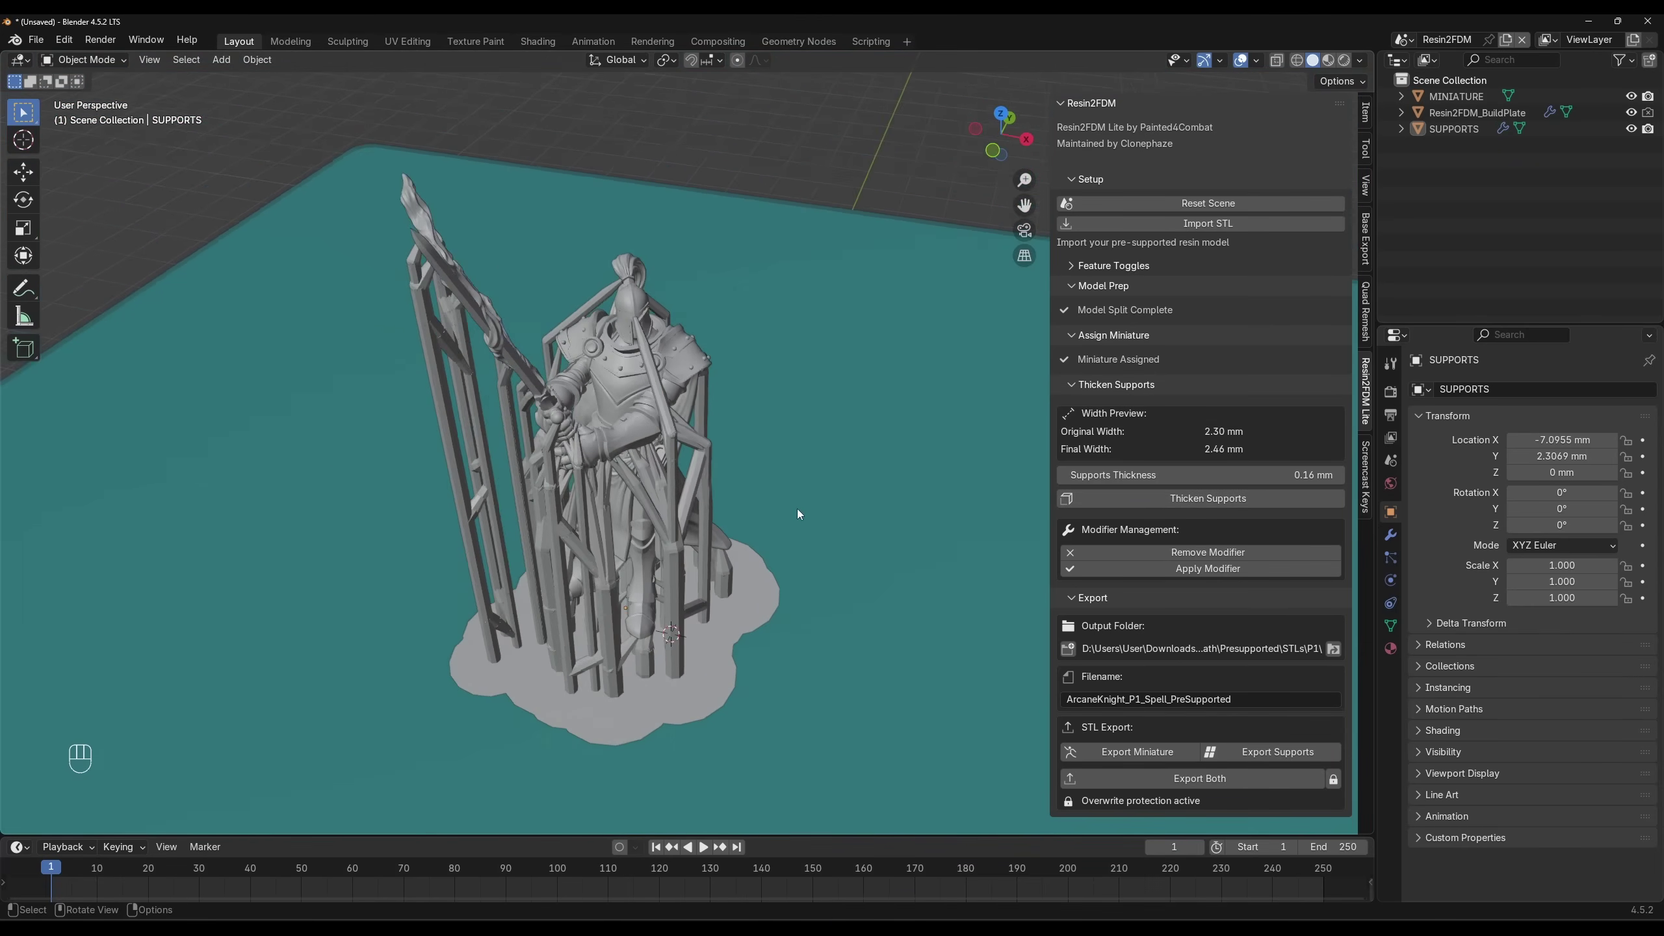
pyautogui.middleClick(802, 512)
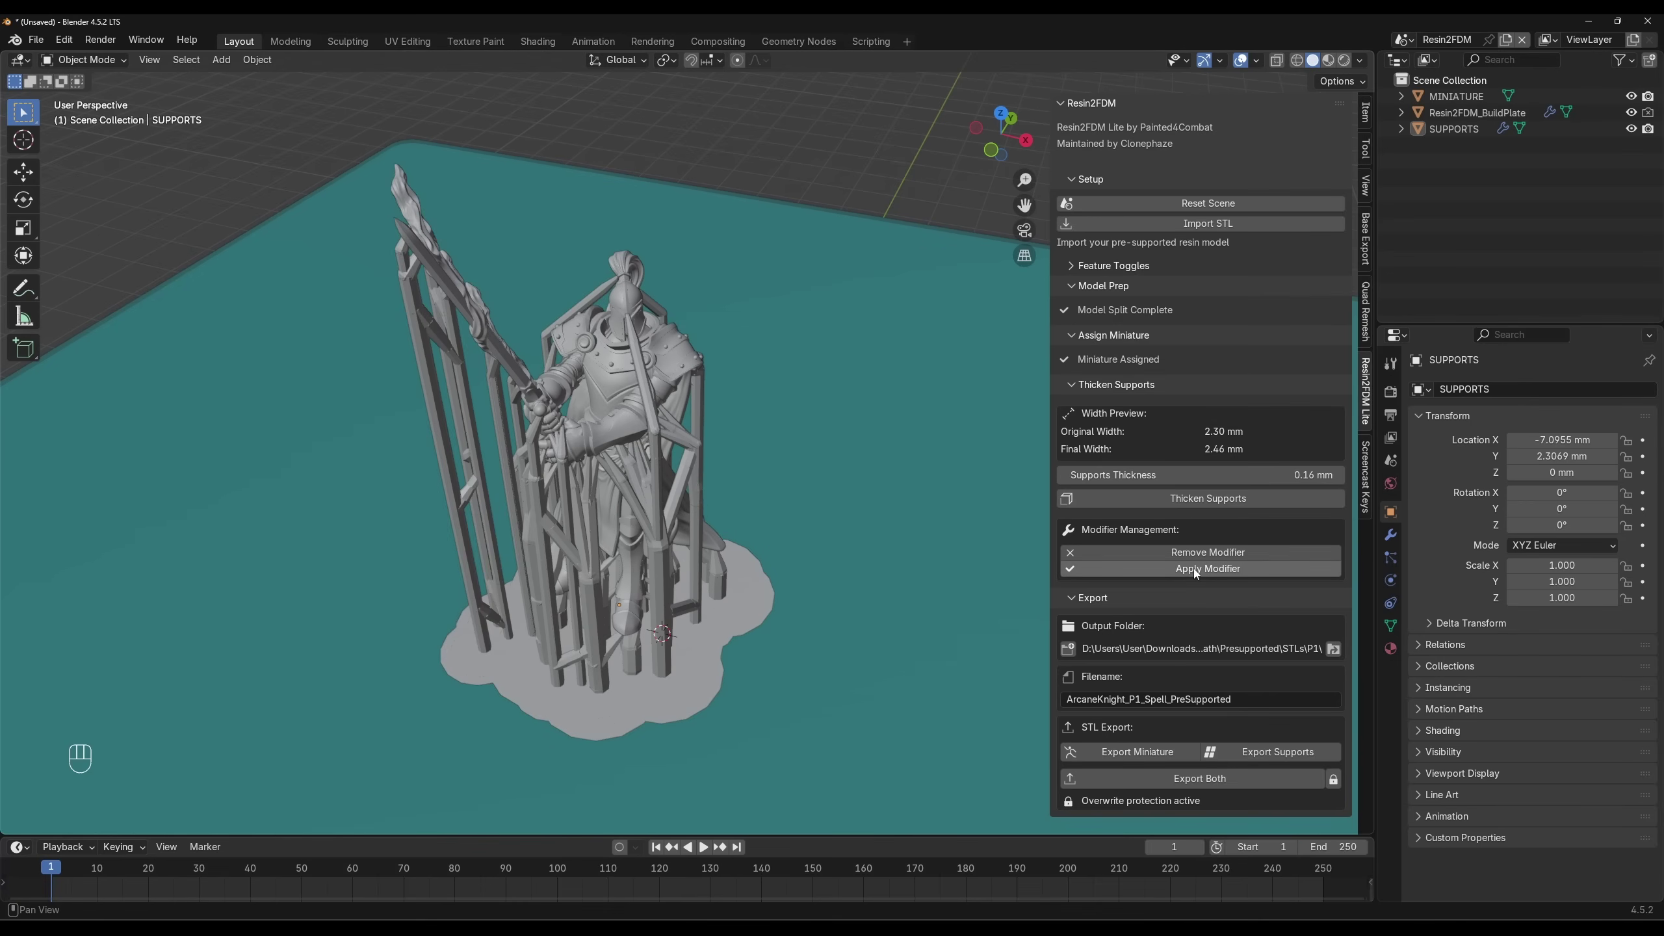
pyautogui.click(1199, 572)
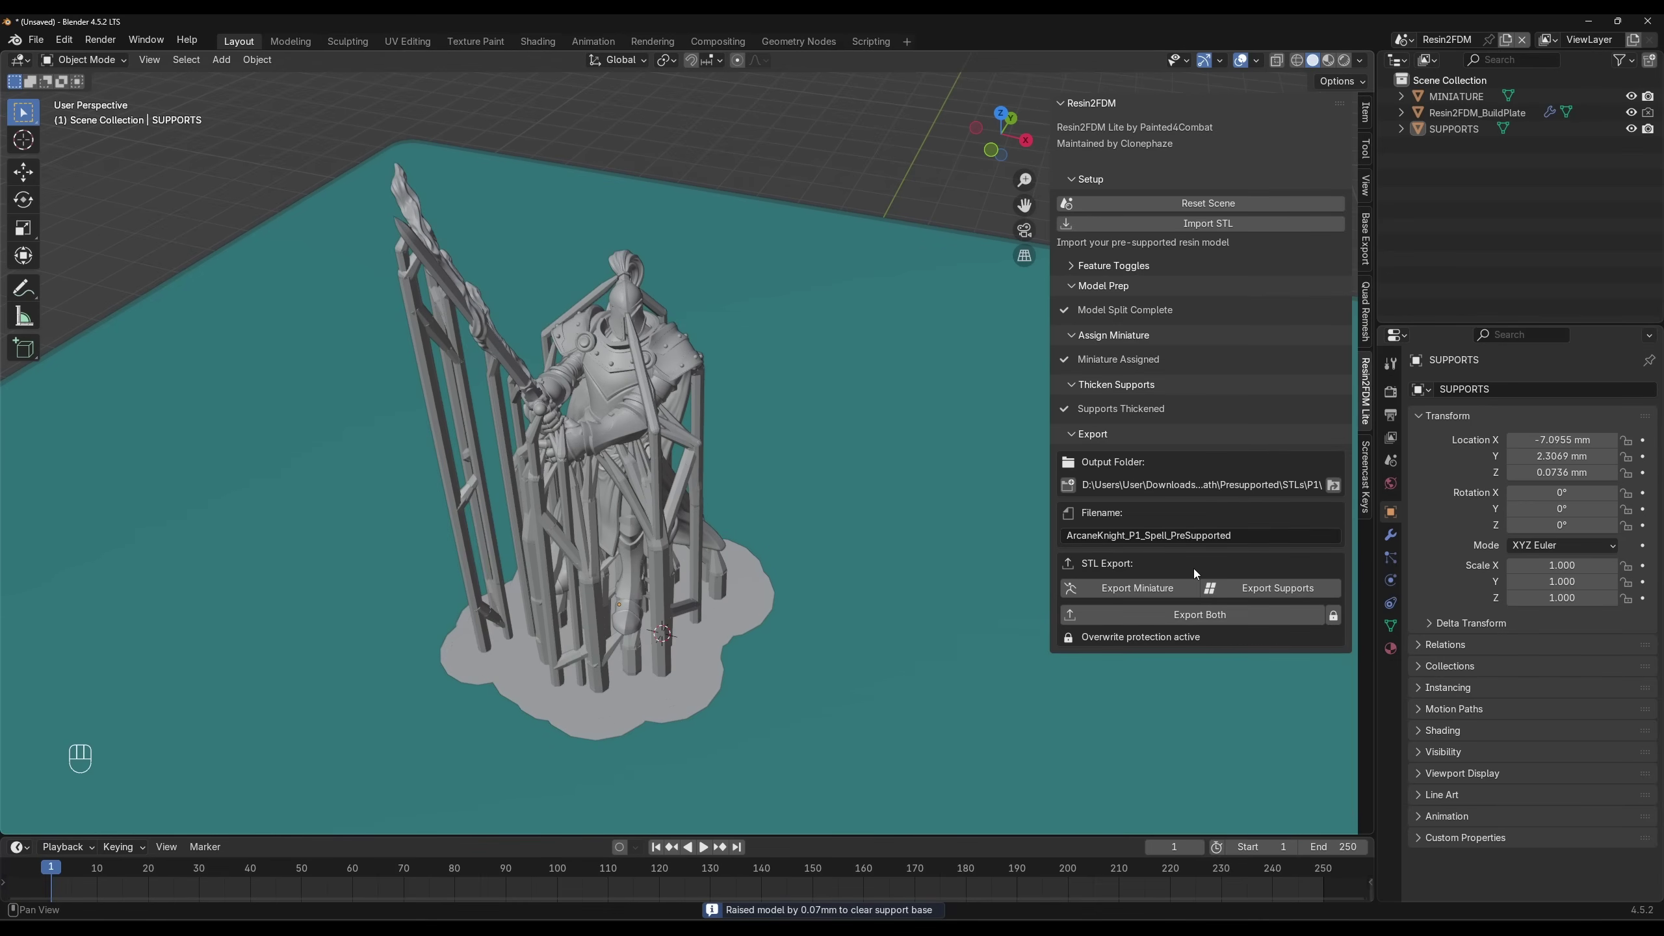